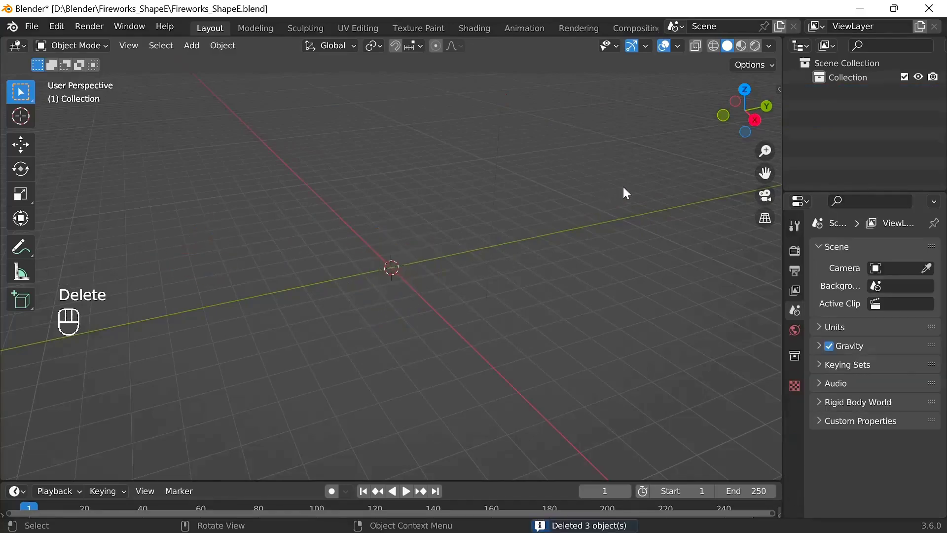
Switch to Right Orthographic view and add an Ico Sphere at the origin.
{"action": "left_click", "coordinate": [756, 125]}
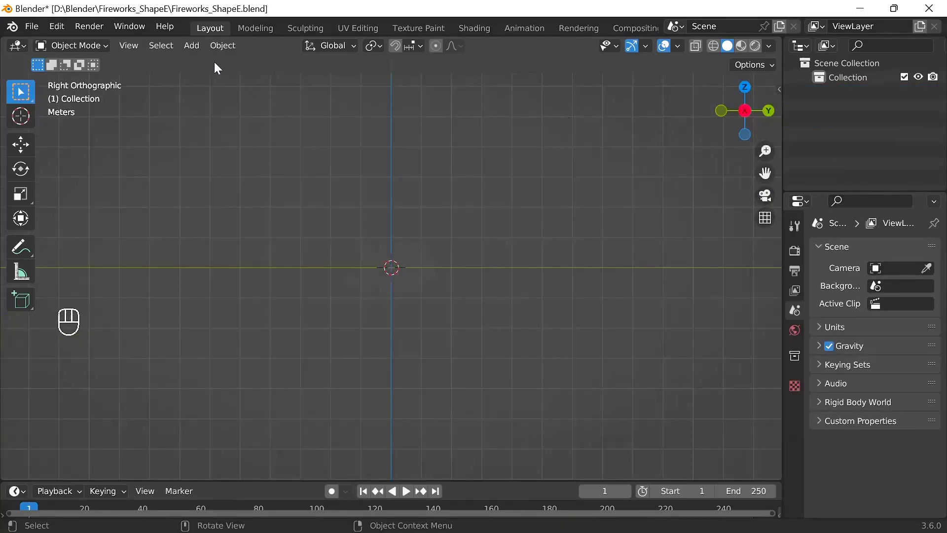
{"action": "left_click_drag", "start_coordinate": [190, 48], "coordinate": [213, 339]}
{"action": "left_click_drag", "start_coordinate": [350, 105], "coordinate": [347, 120]}
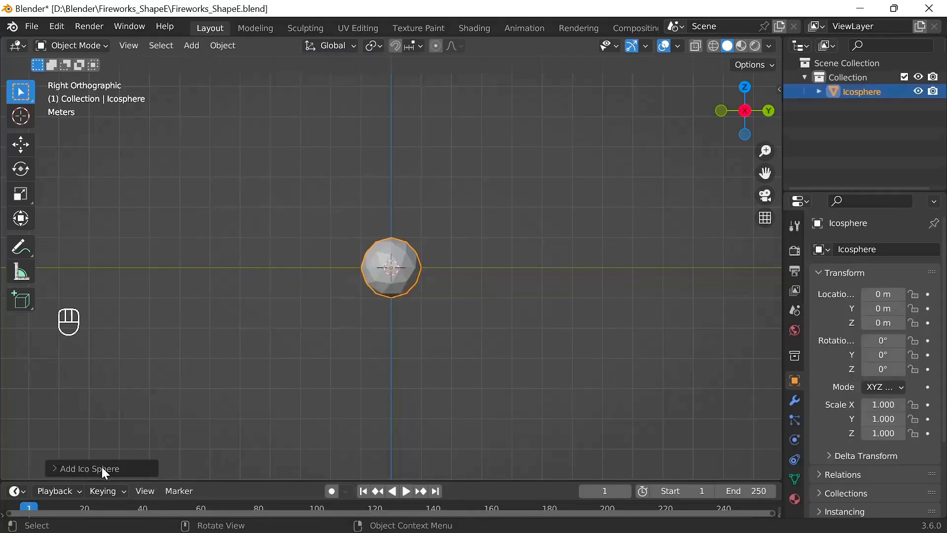
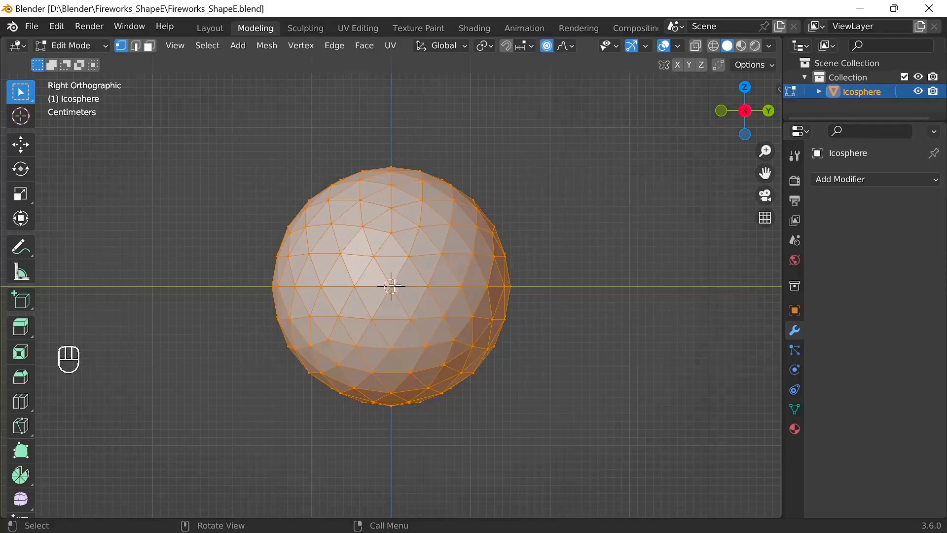
Adjust the icosphere's vertices in Edit Mode to refine the Ball mesh.
{"action": "key", "text": "g"}
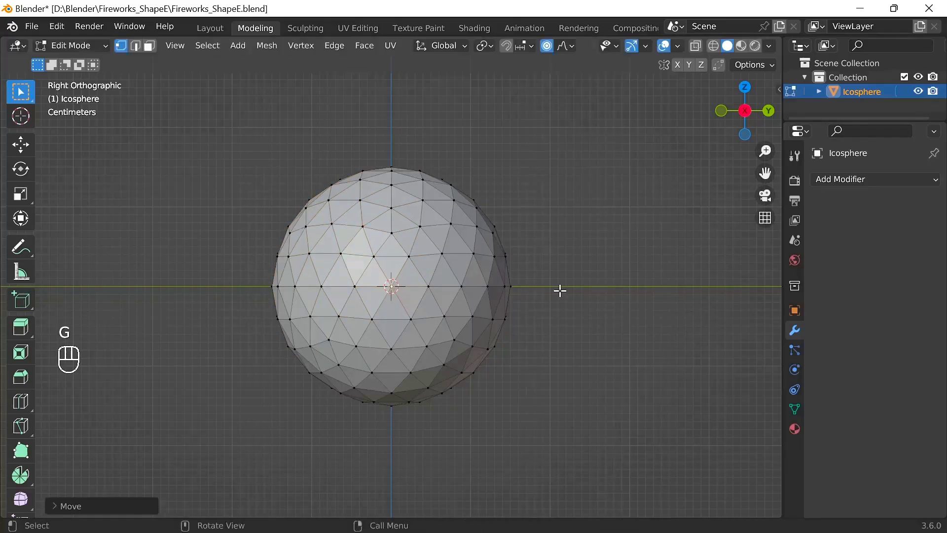
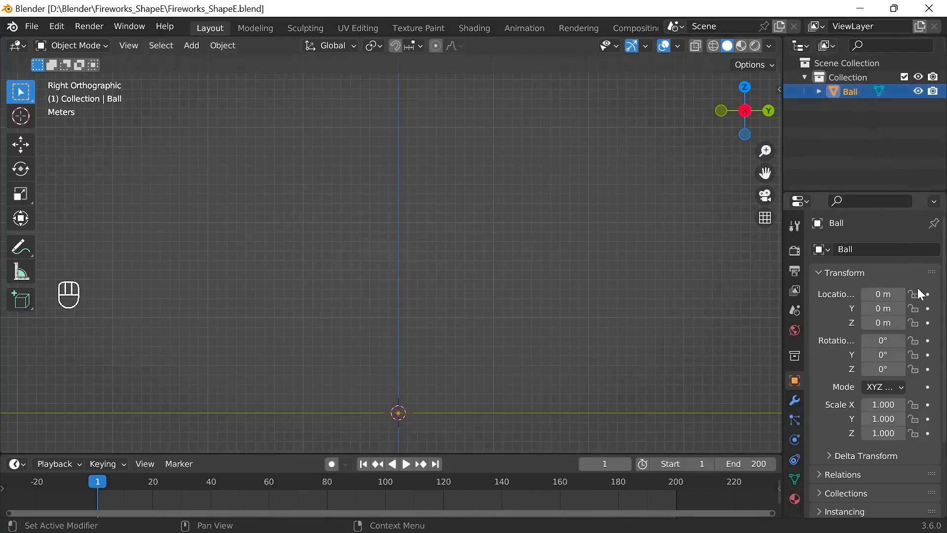
Keyframe Ball's Location Z at 0 m on frame 1 and 20 m on frame 72.
{"action": "left_click", "coordinate": [932, 326]}
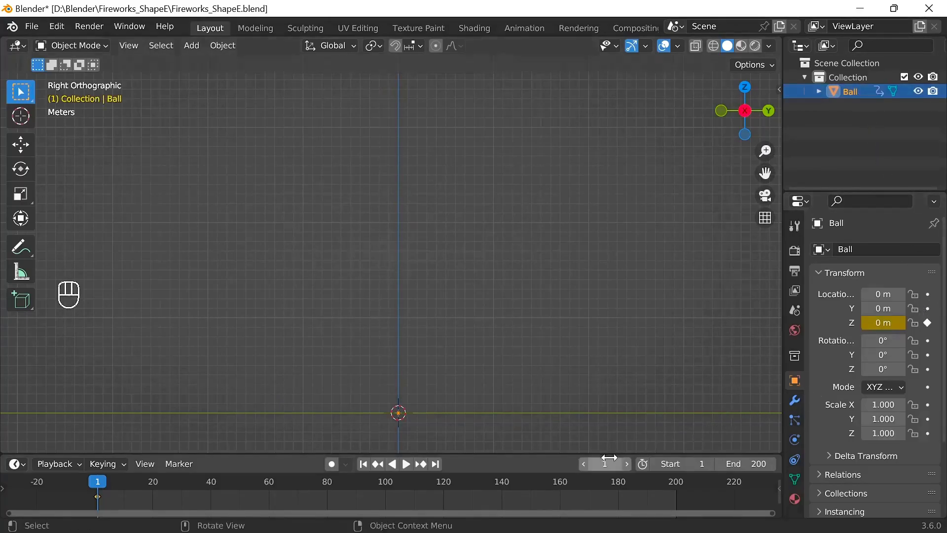
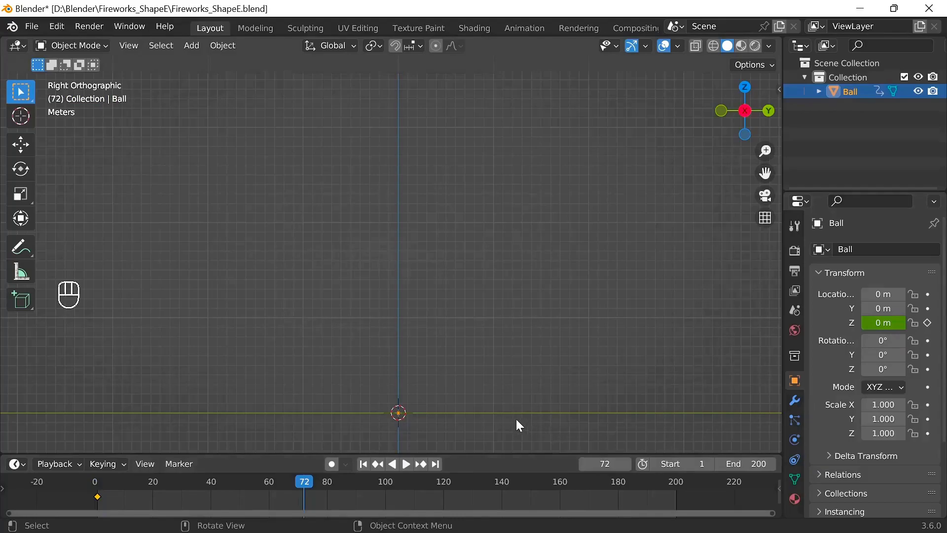
{"action": "key", "text": "g"}
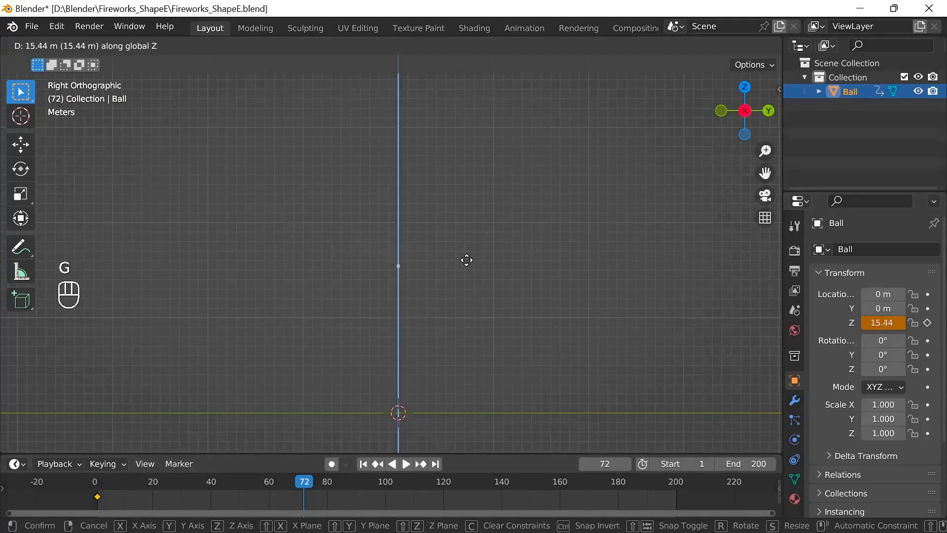
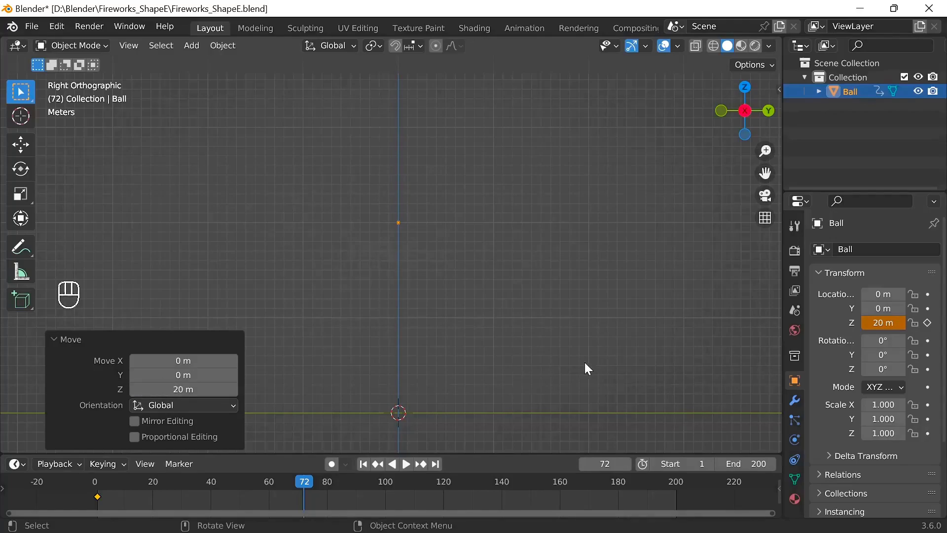
{"action": "left_click", "coordinate": [929, 328]}
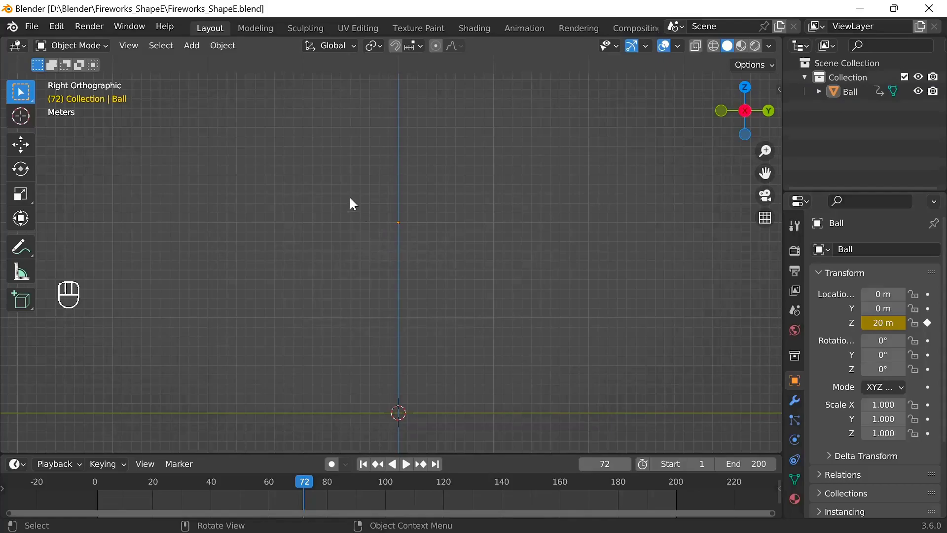
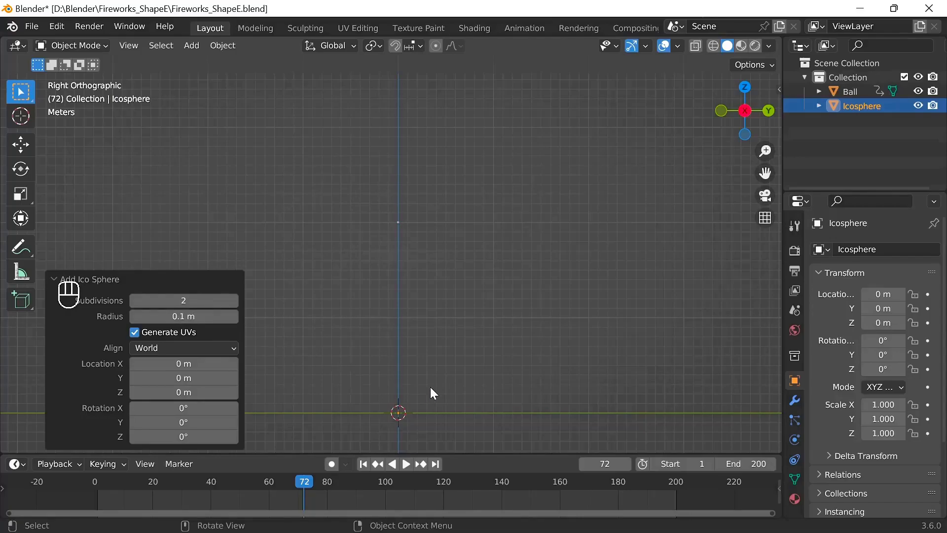
Move the new icosphere to Z -1 m and rename it Frame in the Outliner.
{"action": "key", "text": "g"}
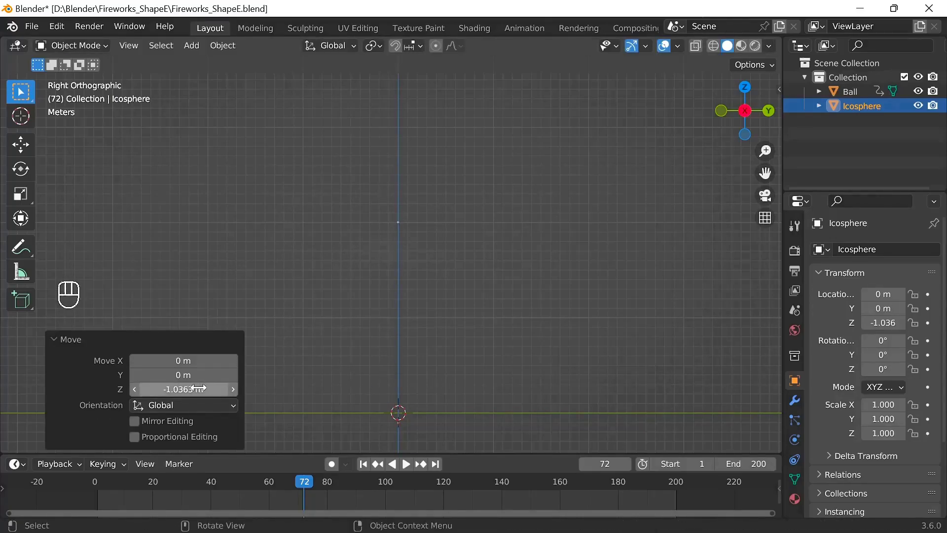
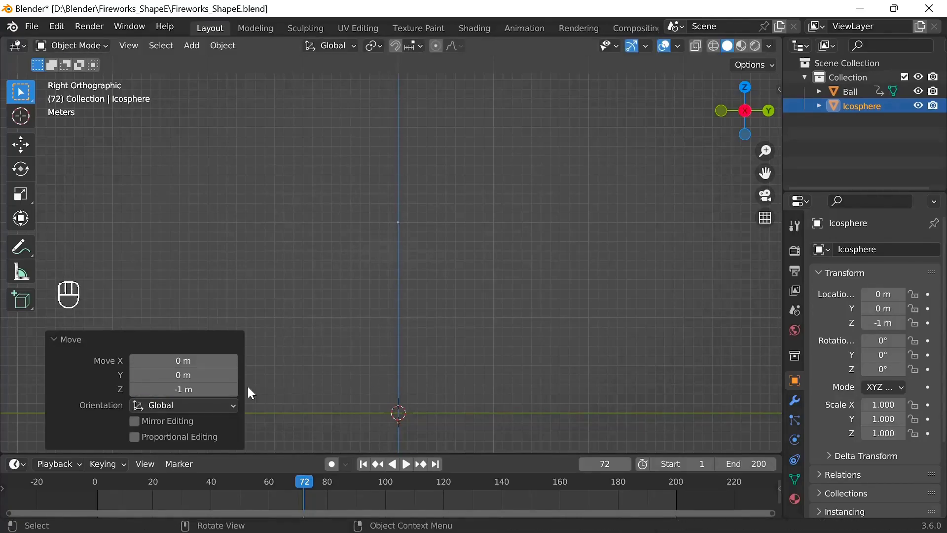
{"action": "left_click", "coordinate": [861, 108]}
{"action": "left_click_drag", "start_coordinate": [861, 108], "coordinate": [861, 108]}
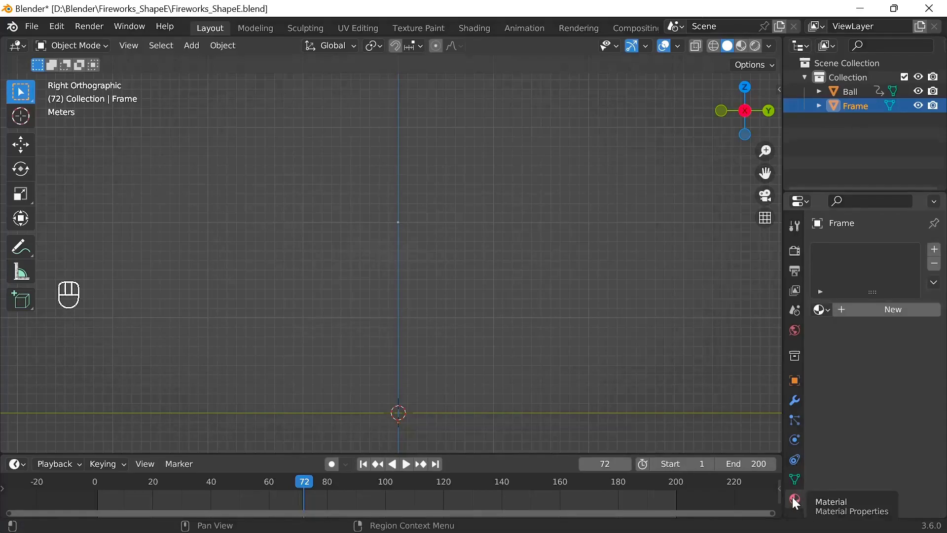
Create an Emission material for Frame and set its colour's hue.
{"action": "left_click", "coordinate": [840, 312]}
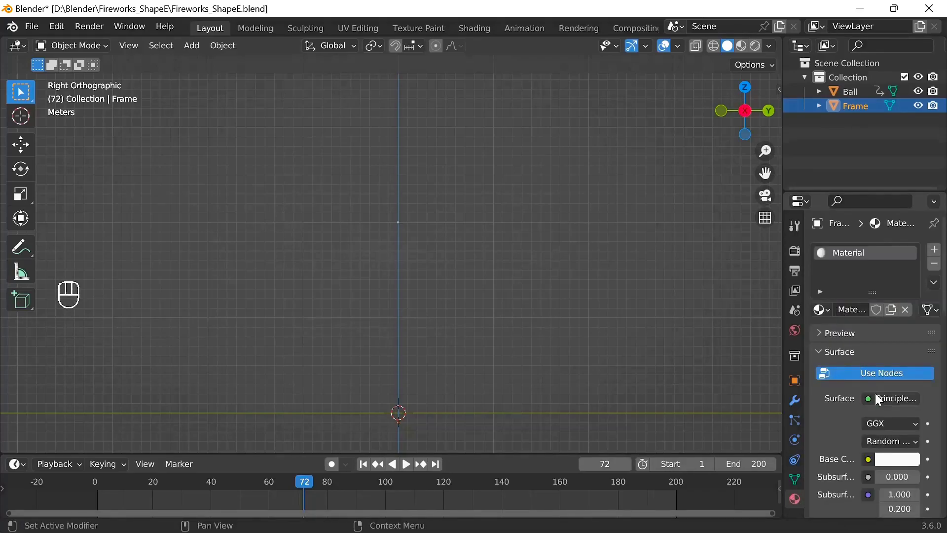
{"action": "left_click_drag", "start_coordinate": [883, 403], "coordinate": [753, 118]}
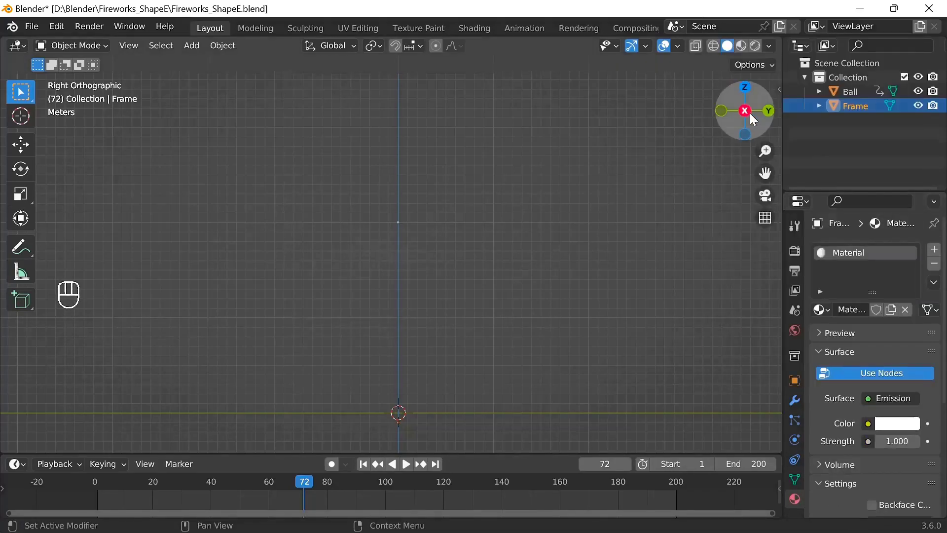
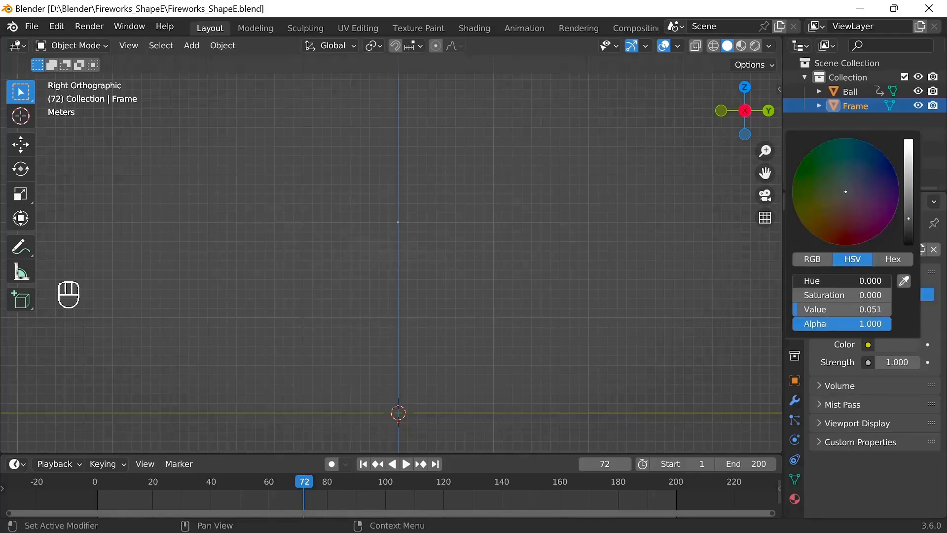
{"action": "key", "text": "6"}
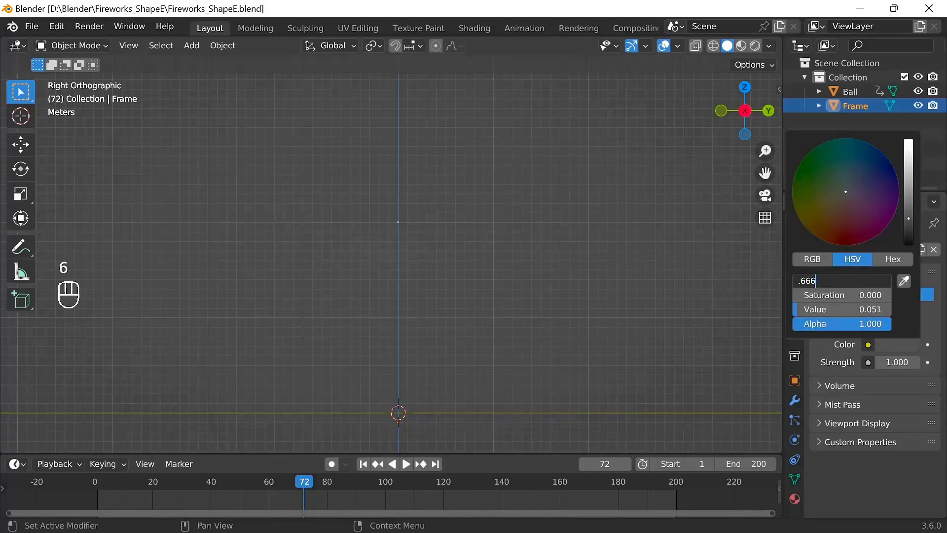
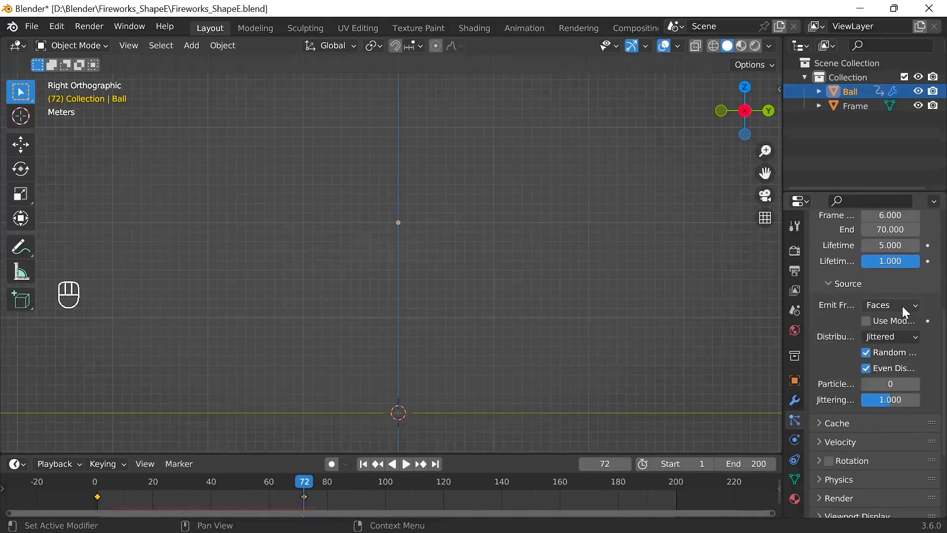
Emit Soar from volume using the modifier stack without random order, rendering particles as objects.
{"action": "left_click_drag", "start_coordinate": [909, 310], "coordinate": [898, 354]}
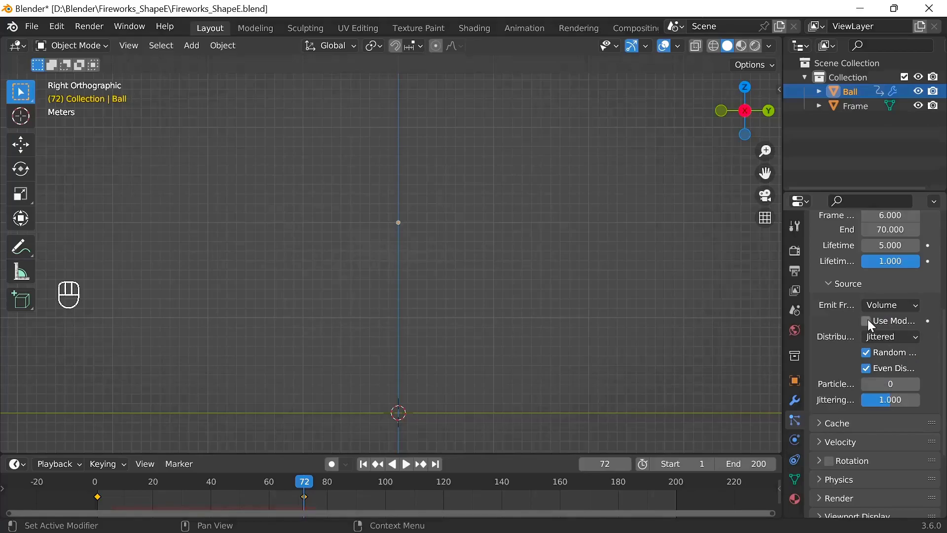
{"action": "left_click", "coordinate": [872, 323]}
{"action": "left_click", "coordinate": [872, 355]}
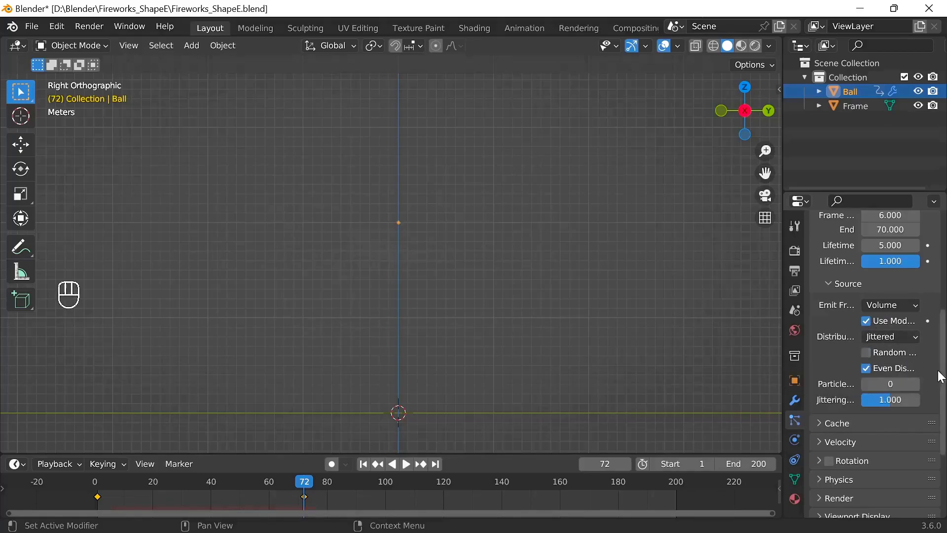
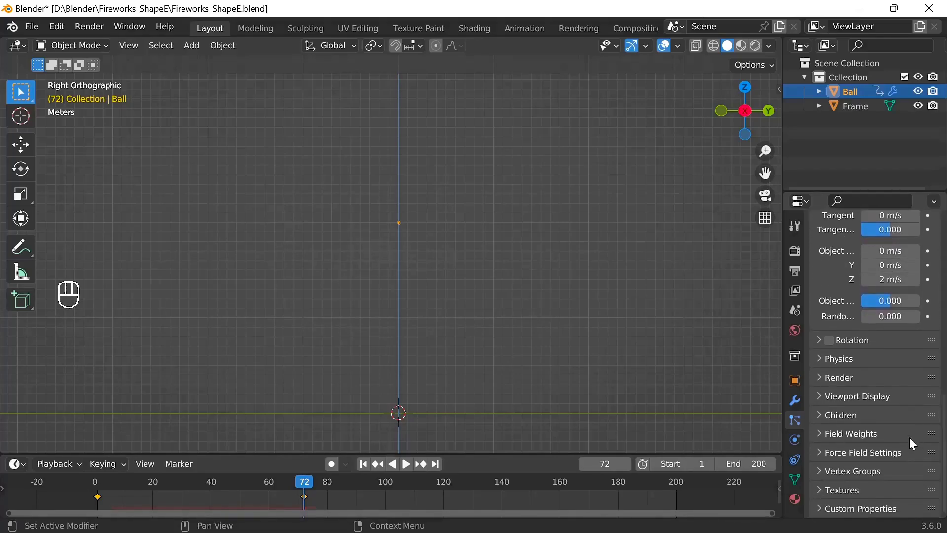
{"action": "left_click", "coordinate": [823, 379]}
{"action": "left_click_drag", "start_coordinate": [908, 405], "coordinate": [875, 480]}
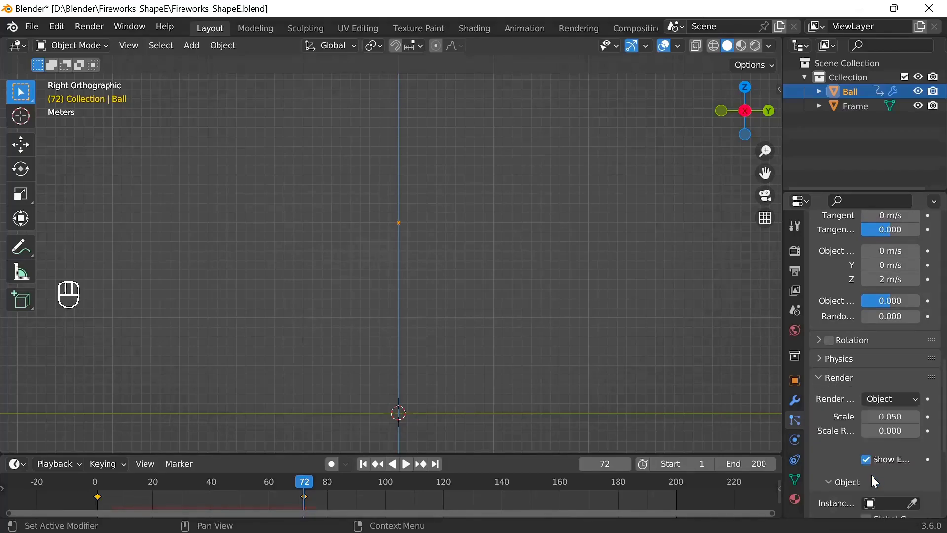
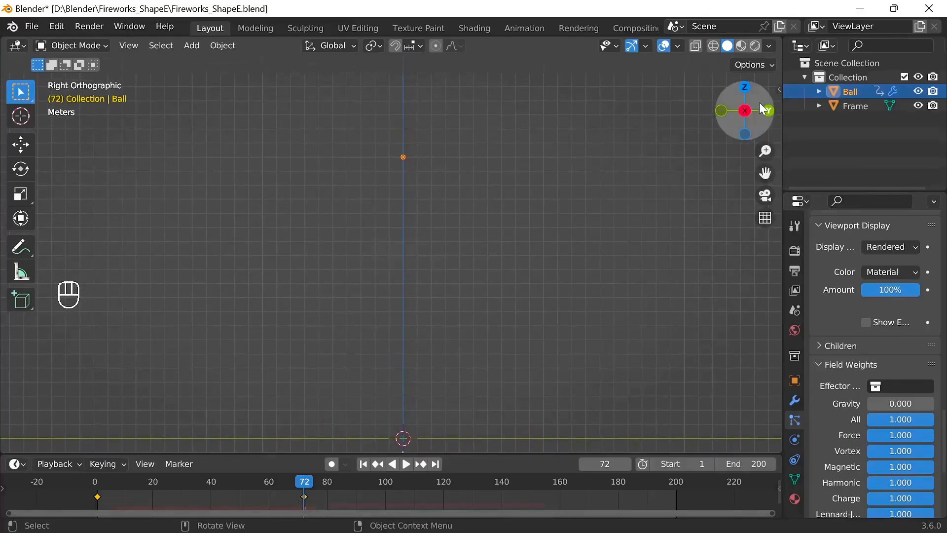
Preview the firework burst in Rendered shading from frame 1, then stop and rewind.
{"action": "left_click", "coordinate": [758, 51]}
{"action": "left_click", "coordinate": [670, 49]}
{"action": "left_click", "coordinate": [366, 469]}
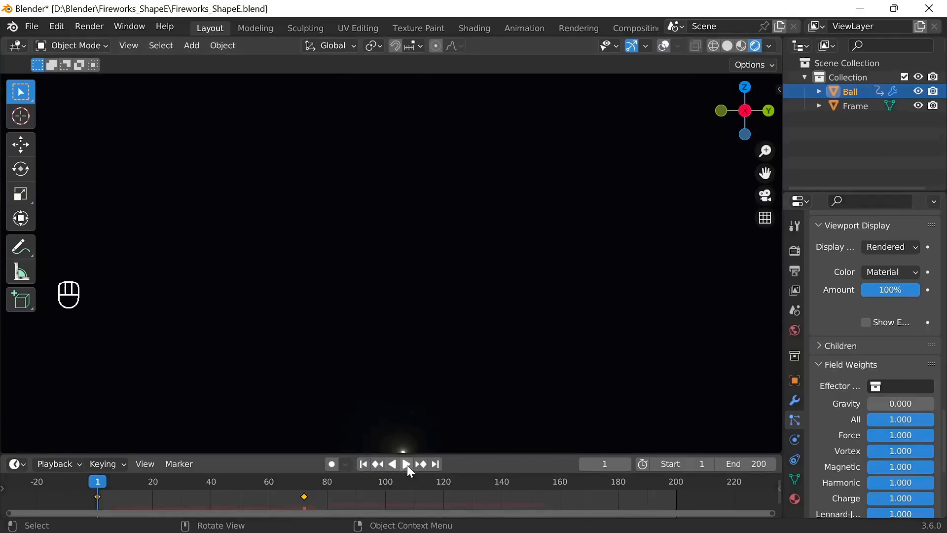
{"action": "left_click", "coordinate": [411, 470]}
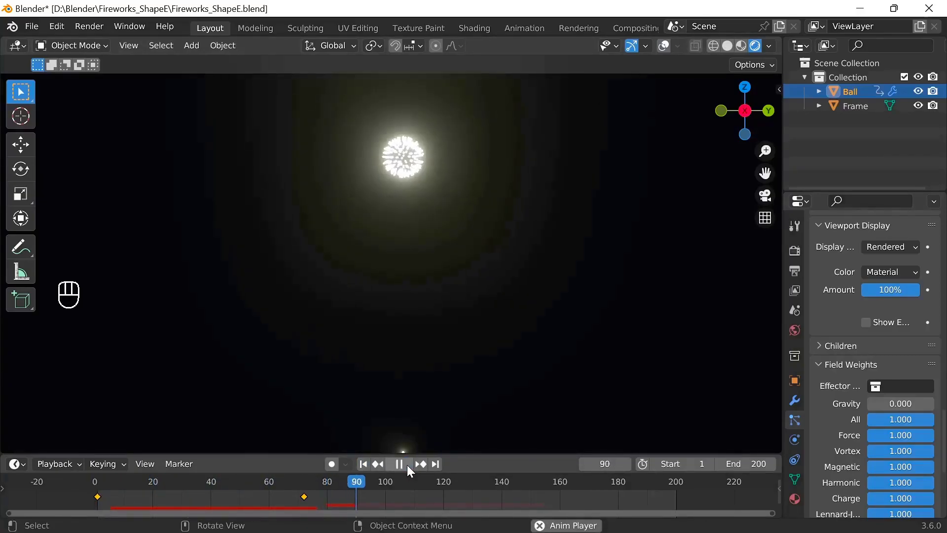
{"action": "left_click", "coordinate": [411, 470]}
{"action": "left_click", "coordinate": [366, 469]}
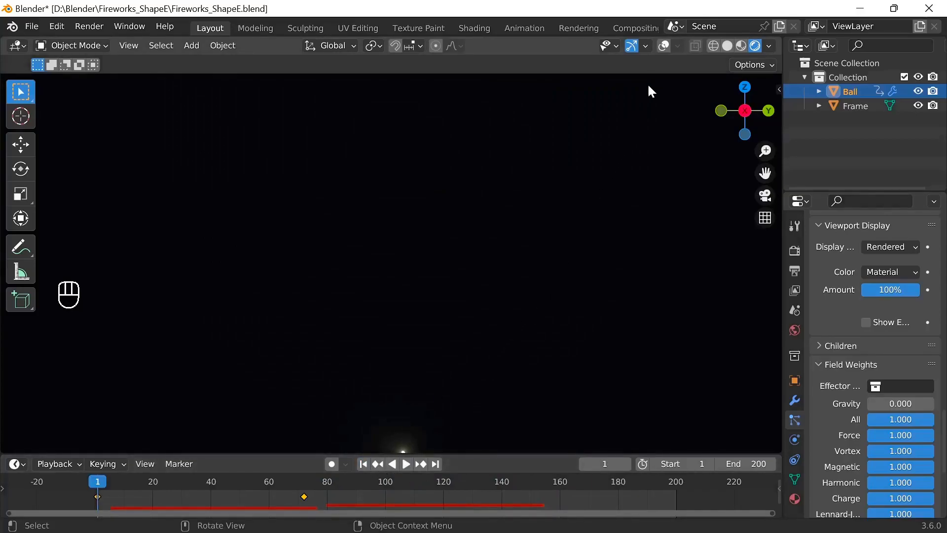
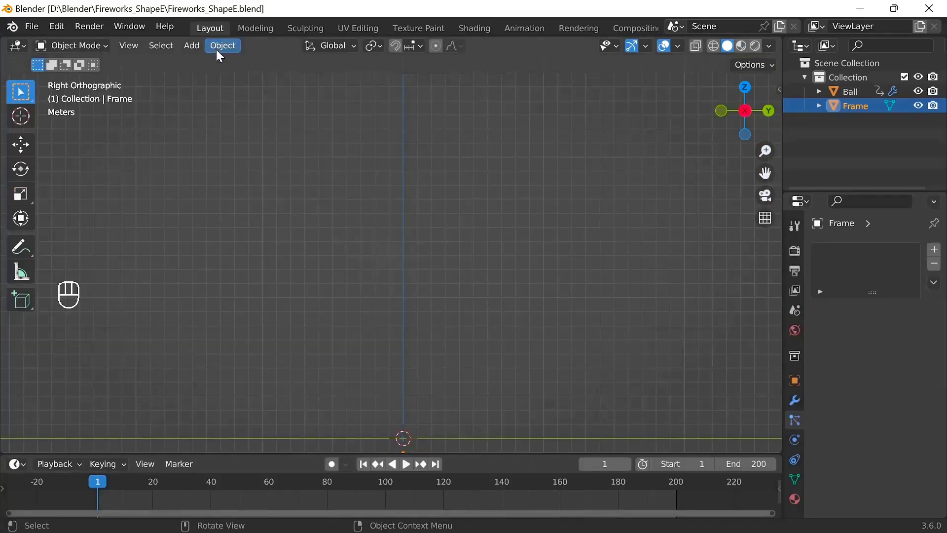
{"action": "left_click", "coordinate": [760, 50]}
{"action": "left_click", "coordinate": [670, 48]}
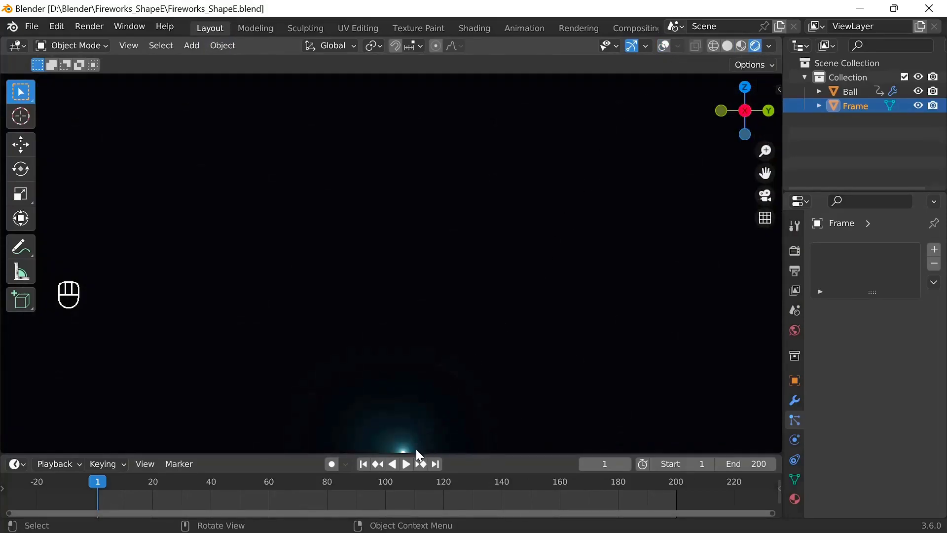
{"action": "left_click", "coordinate": [409, 465]}
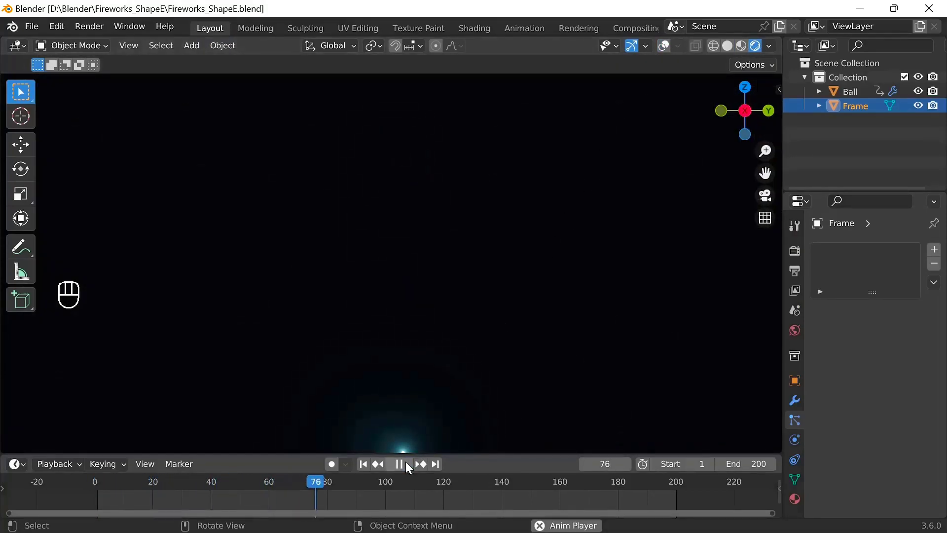
{"action": "left_click", "coordinate": [409, 465]}
{"action": "left_click", "coordinate": [368, 462]}
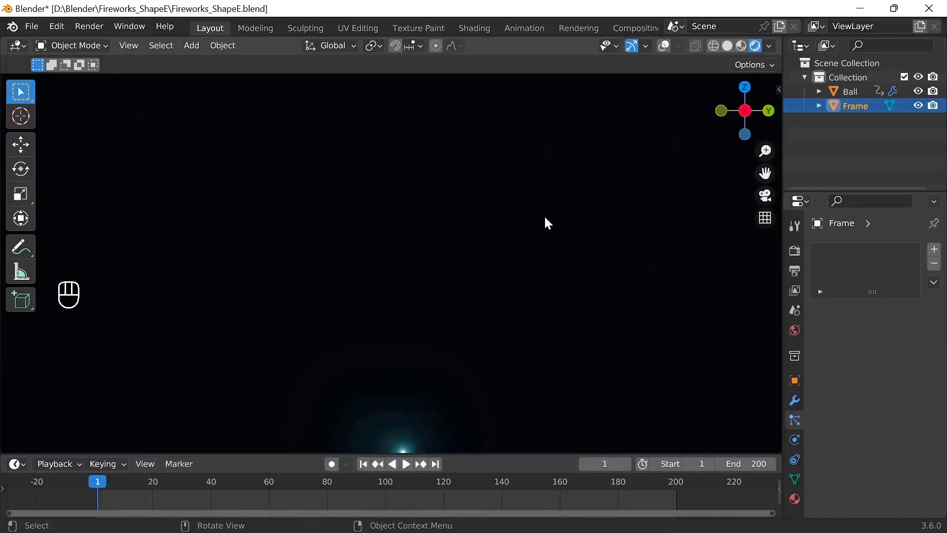
{"action": "left_click", "coordinate": [666, 50]}
{"action": "left_click", "coordinate": [732, 51]}
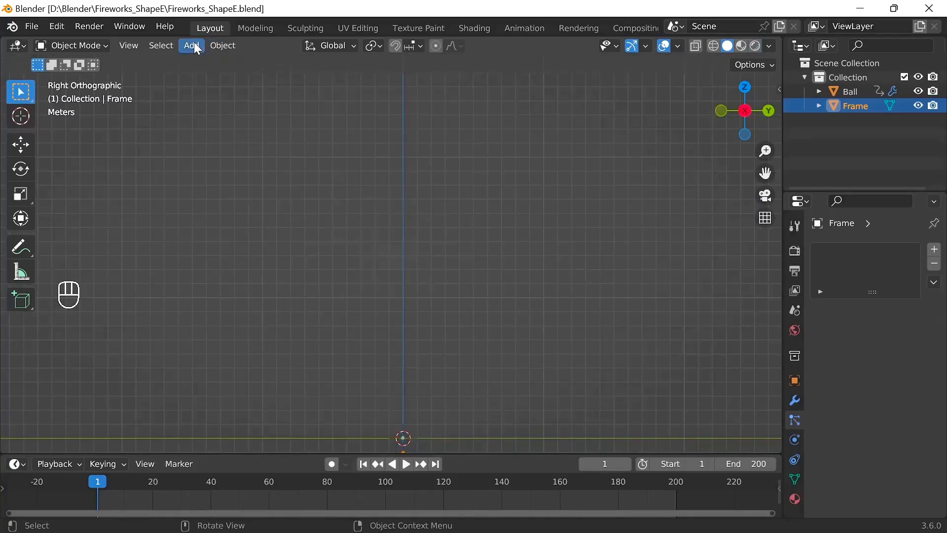
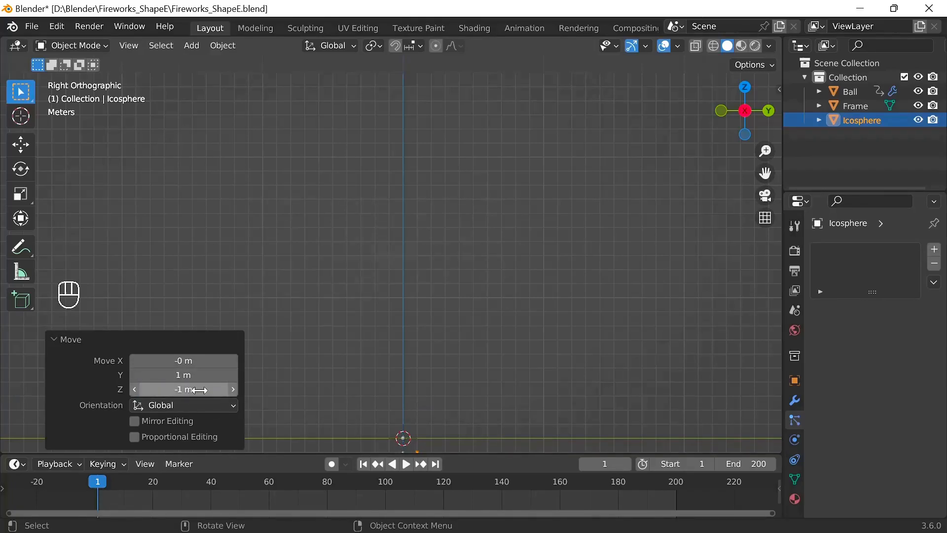
Give the new icosphere a white Emission material in Material Properties.
{"action": "left_click", "coordinate": [798, 502]}
{"action": "left_click", "coordinate": [845, 314]}
{"action": "left_click_drag", "start_coordinate": [890, 402], "coordinate": [746, 118]}
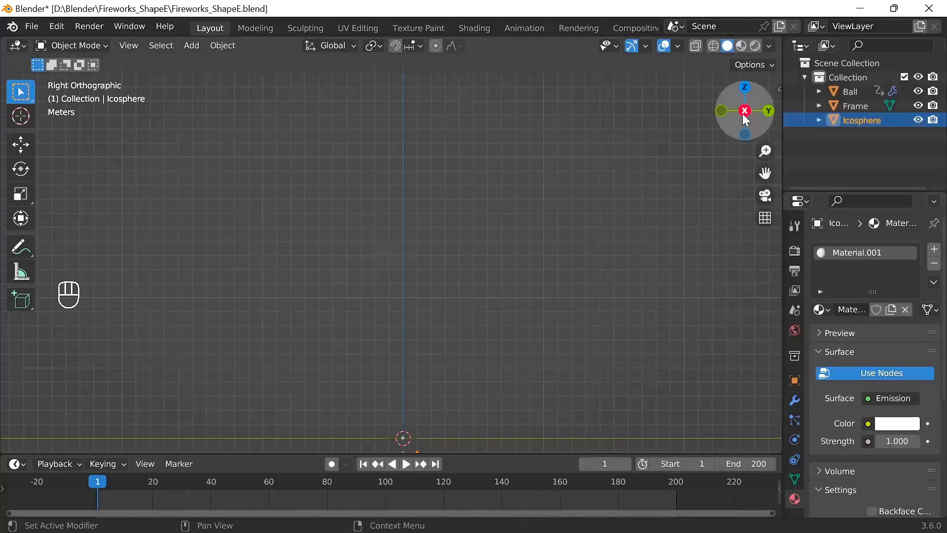
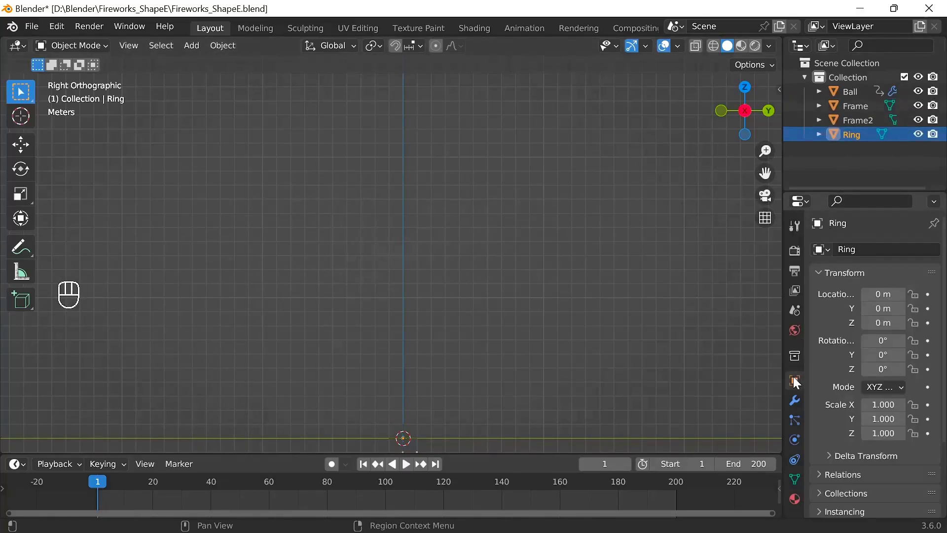
Keyframe Ring's Location Z at 0 m on frame 1 and 20 m on frame 72.
{"action": "left_click", "coordinate": [927, 324]}
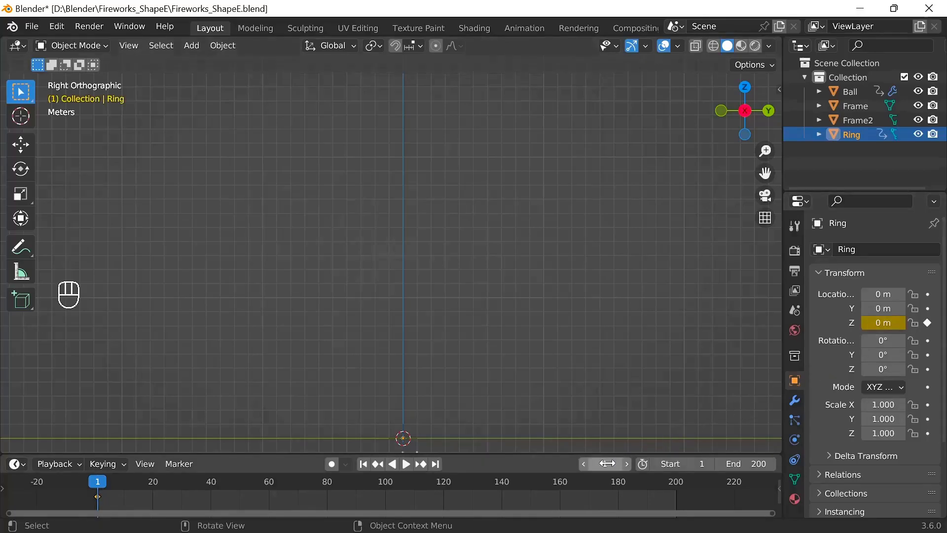
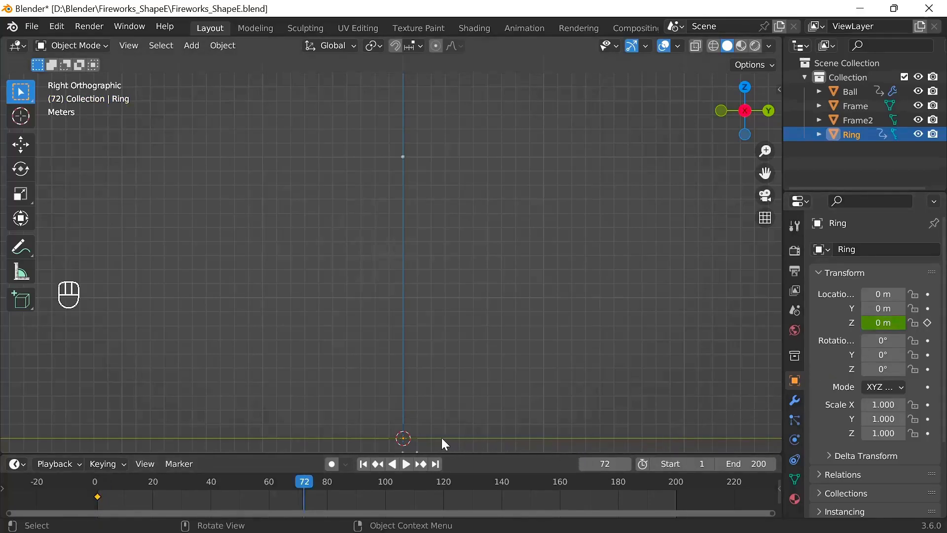
{"action": "key", "text": "g"}
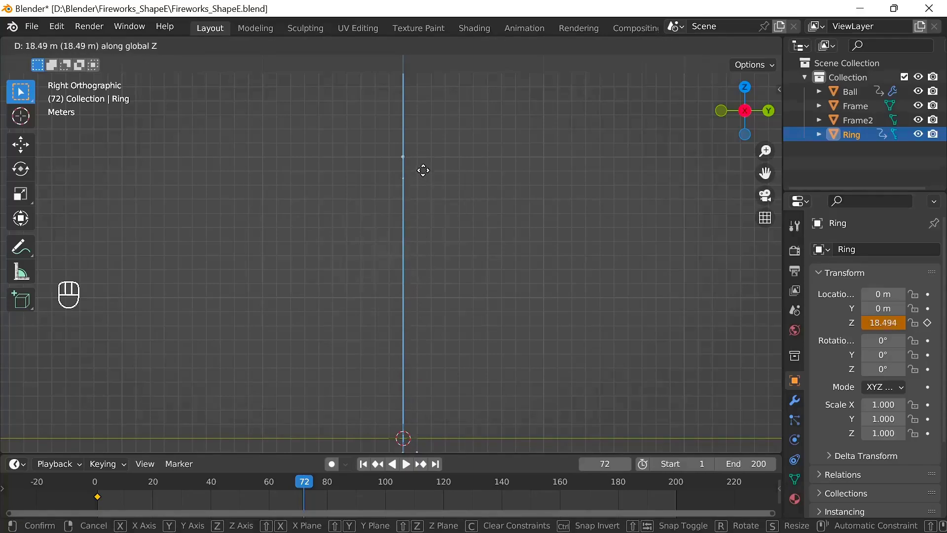
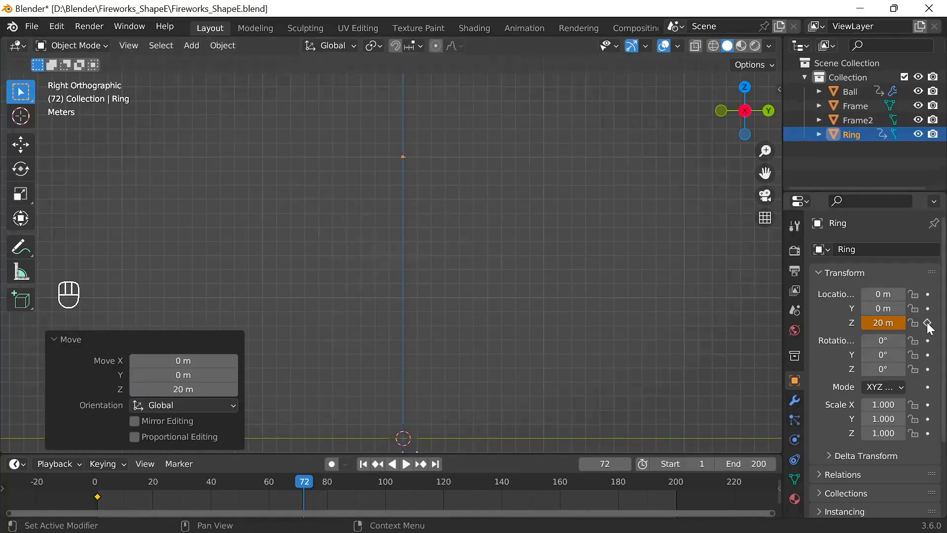
{"action": "left_click", "coordinate": [929, 327]}
Jitter Ring's disc vertices with Random-falloff proportional editing, then show Ball again.
{"action": "left_click", "coordinate": [369, 468]}
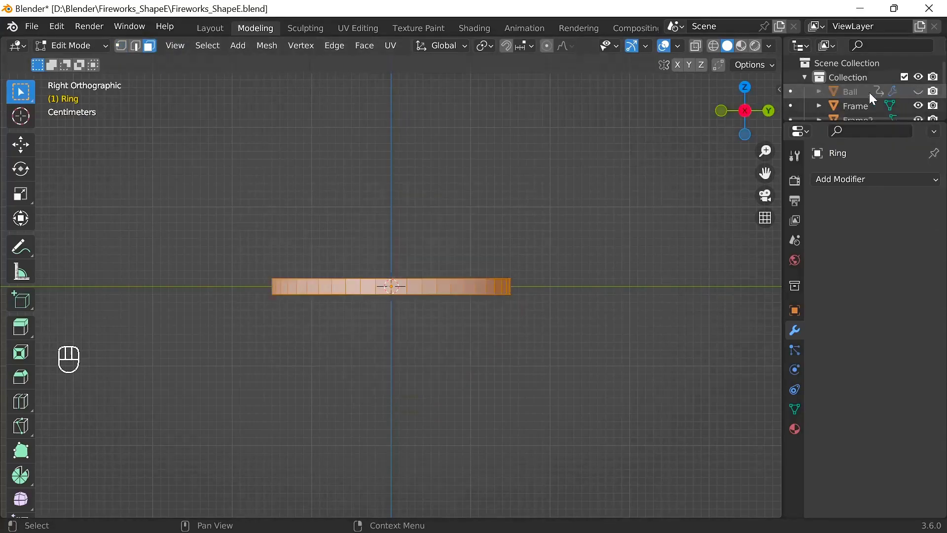
{"action": "left_click", "coordinate": [760, 102]}
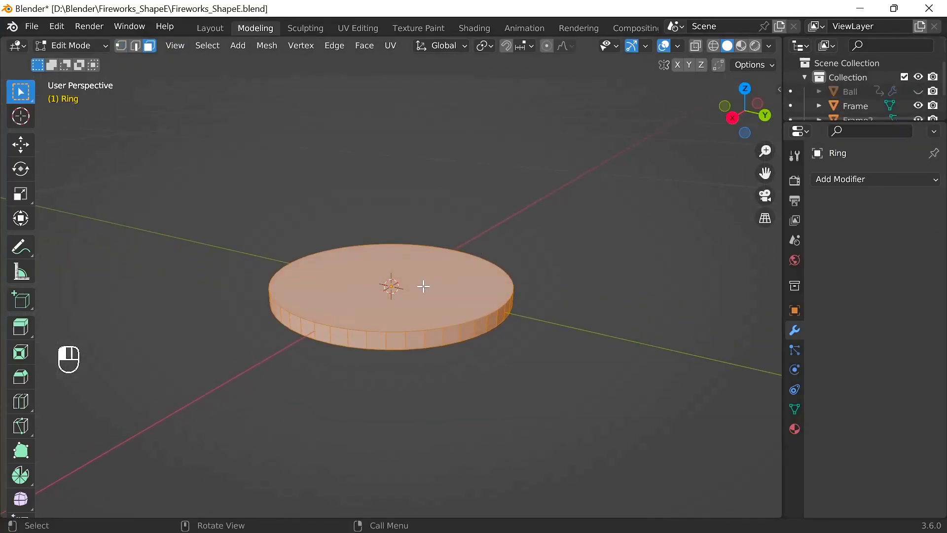
{"action": "key", "text": "x"}
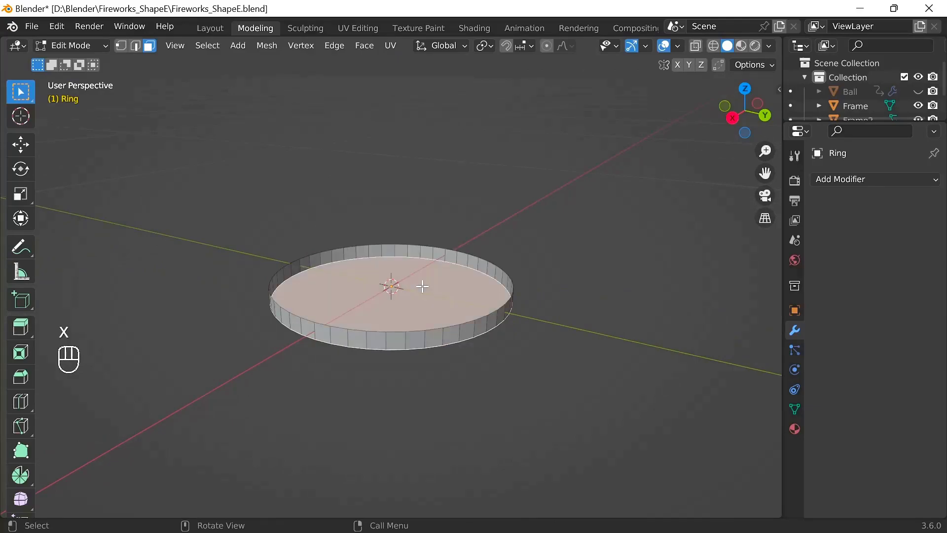
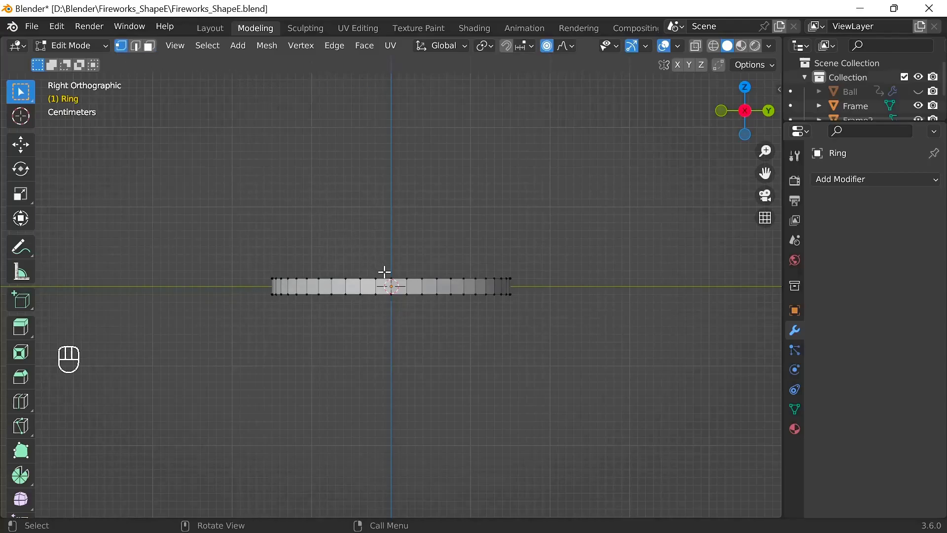
{"action": "key", "text": "g"}
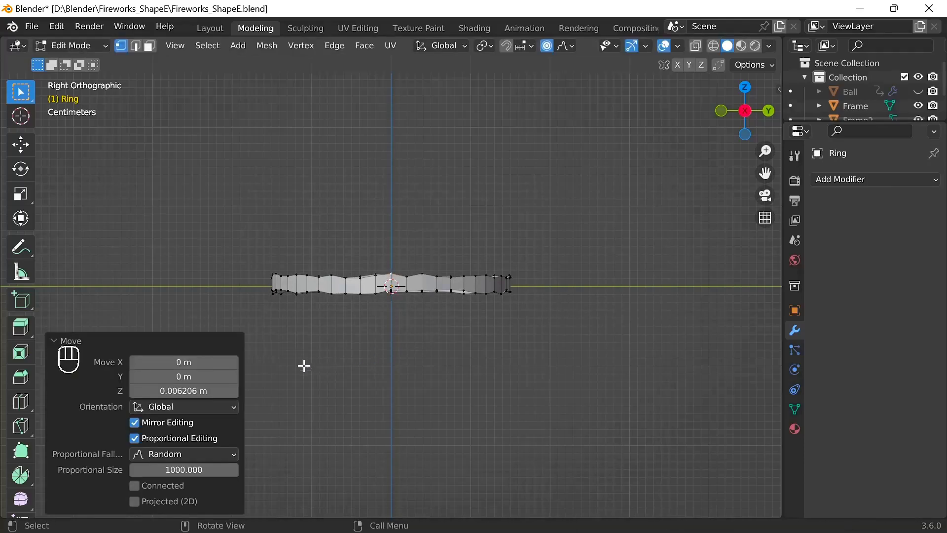
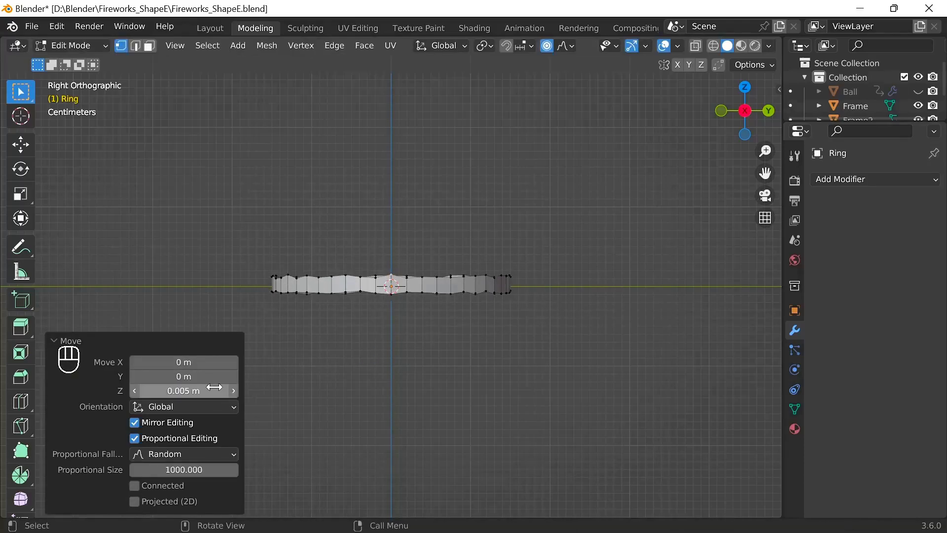
{"action": "left_click", "coordinate": [549, 53]}
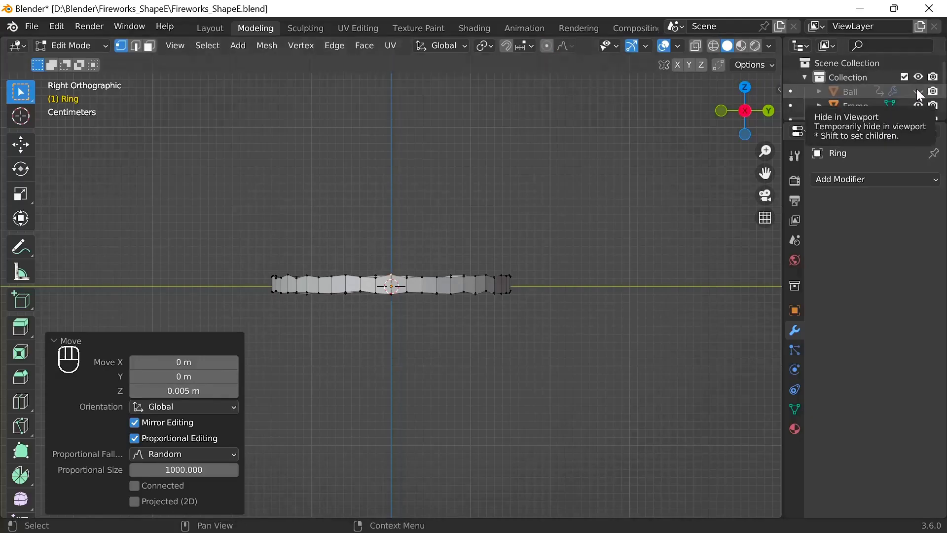
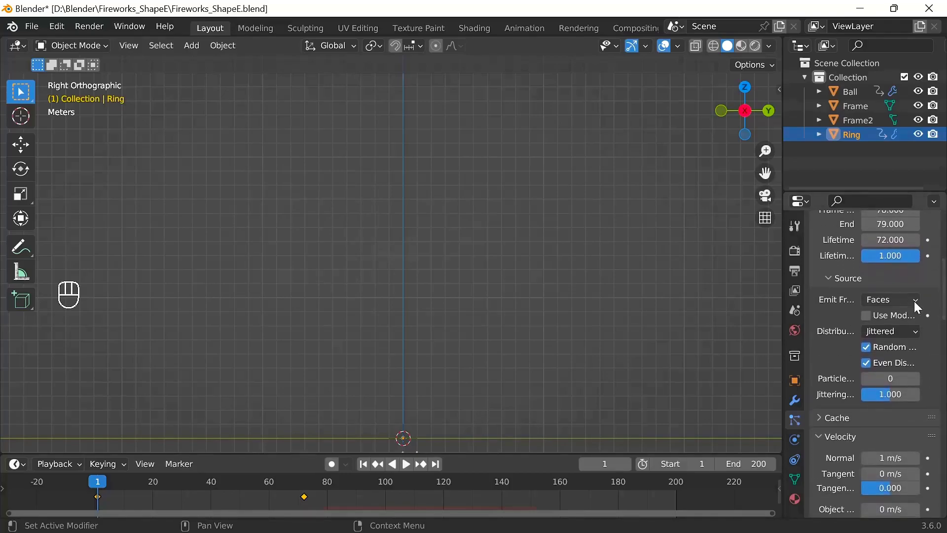
Emit Ring's sparks from modifier-stack faces with Random distribution and Object Rotation enabled.
{"action": "left_click", "coordinate": [867, 320]}
{"action": "left_click_drag", "start_coordinate": [916, 336], "coordinate": [894, 365]}
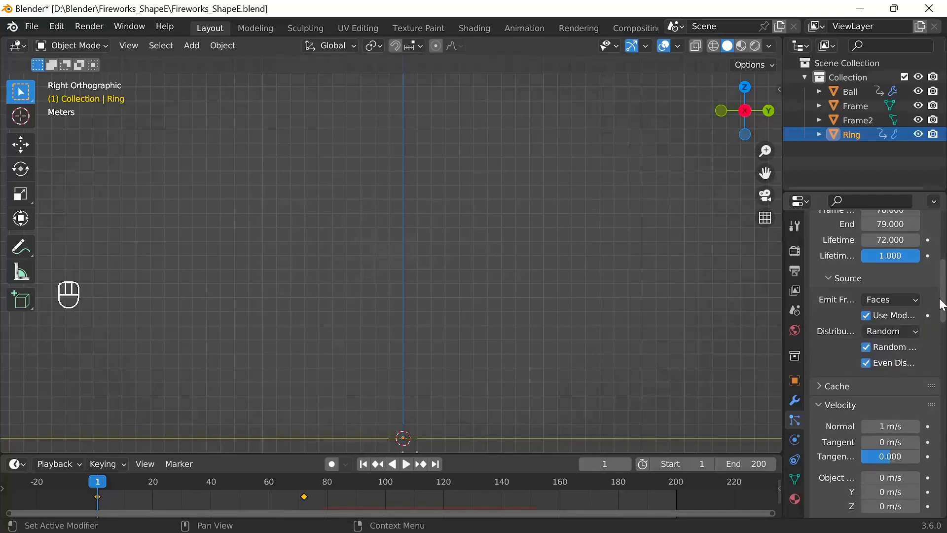
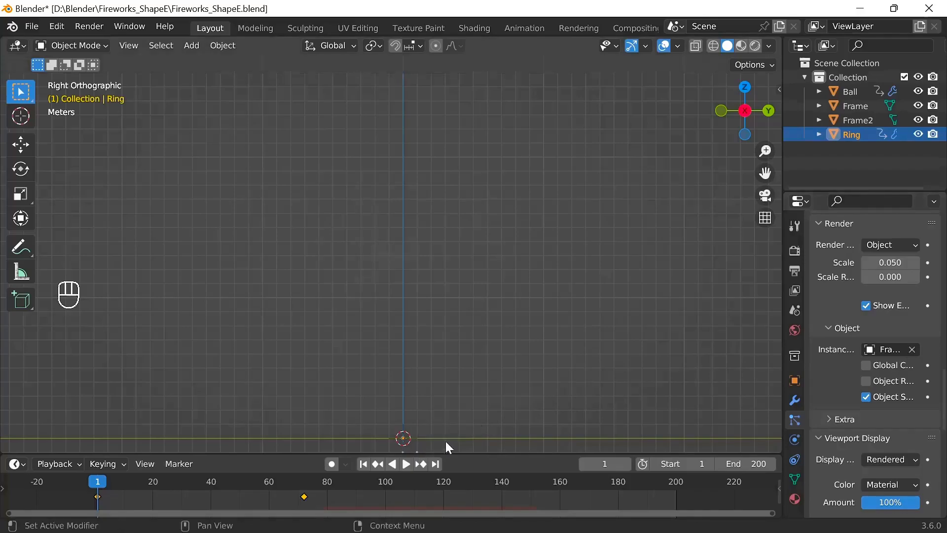
{"action": "left_click", "coordinate": [870, 387]}
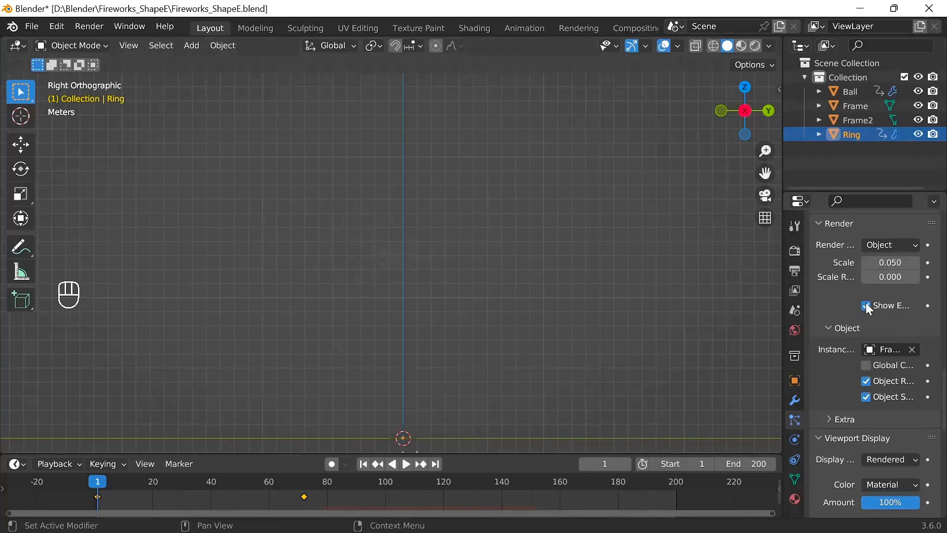
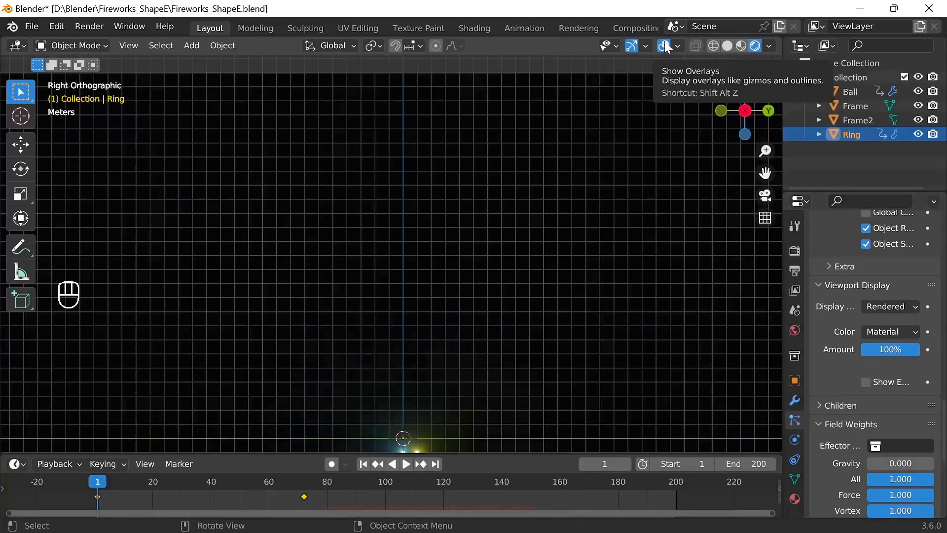
{"action": "left_click", "coordinate": [669, 46]}
{"action": "left_click", "coordinate": [411, 466]}
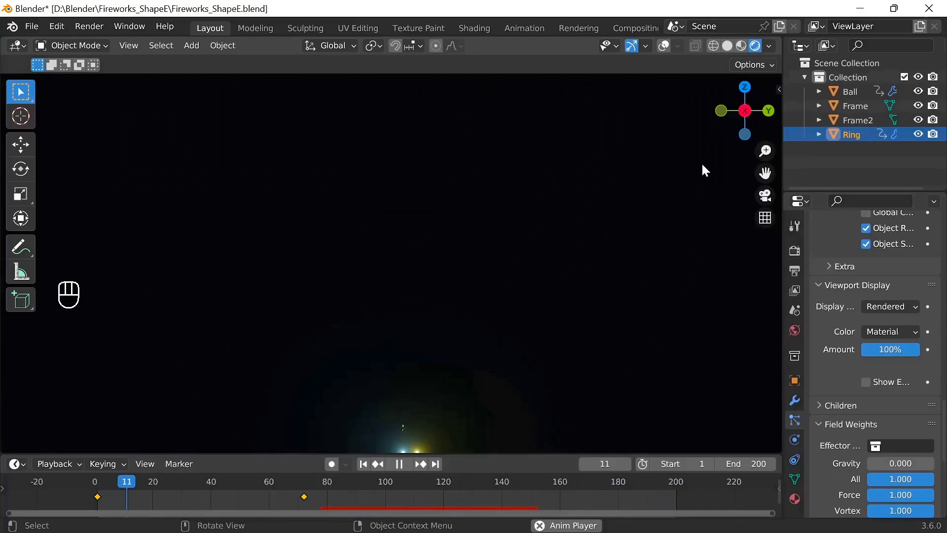
{"action": "double_click", "coordinate": [749, 117]}
{"action": "left_click_drag", "start_coordinate": [754, 114], "coordinate": [753, 117]}
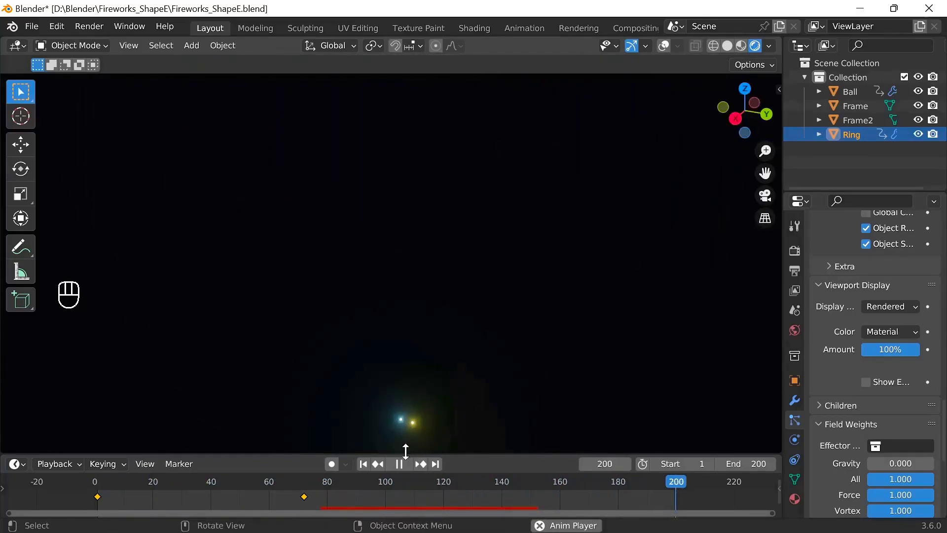
{"action": "left_click", "coordinate": [401, 466]}
{"action": "left_click", "coordinate": [363, 466]}
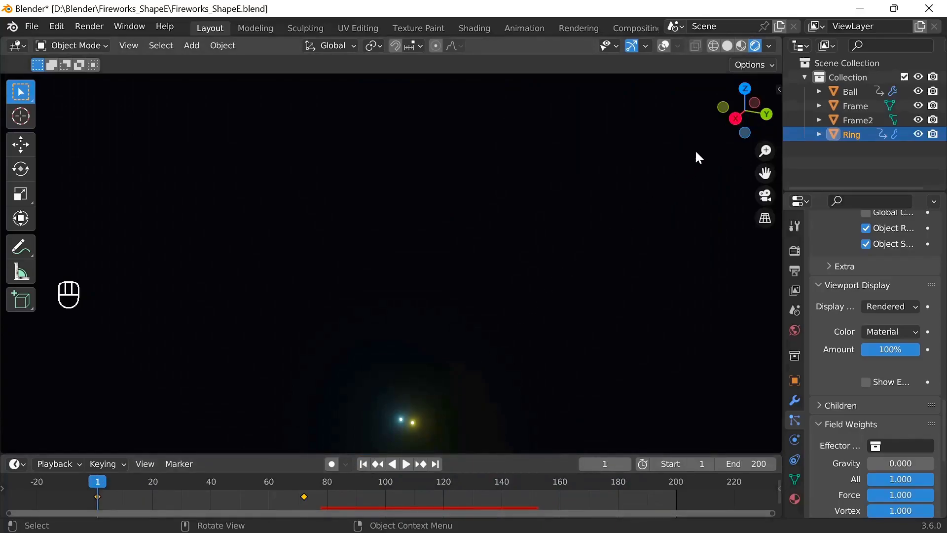
{"action": "left_click", "coordinate": [736, 121]}
{"action": "left_click", "coordinate": [730, 51]}
{"action": "right_click", "coordinate": [731, 51]}
Duplicate the Ball, Frame and Ring set and shift the copy along Y to start the launcher row.
{"action": "left_click", "coordinate": [669, 52]}
{"action": "left_click", "coordinate": [547, 440]}
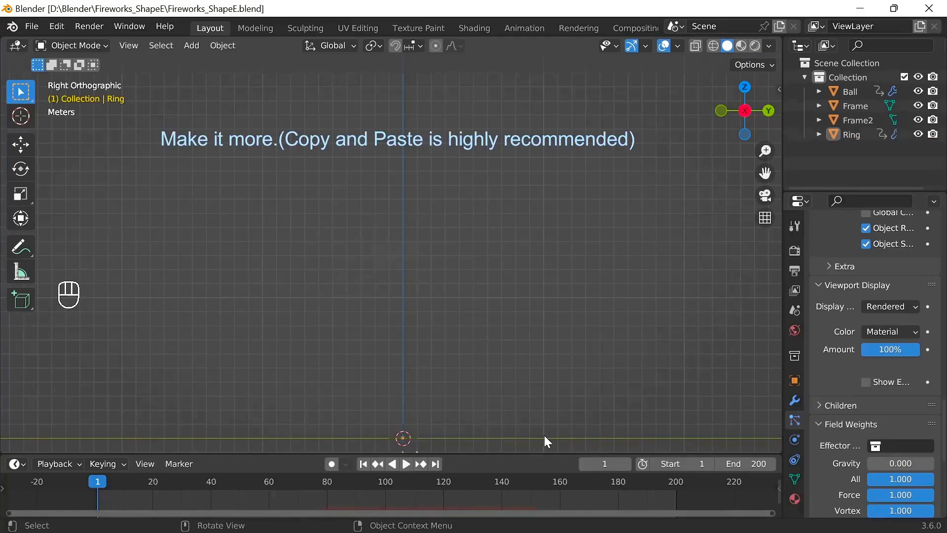
{"action": "left_click", "coordinate": [852, 93]}
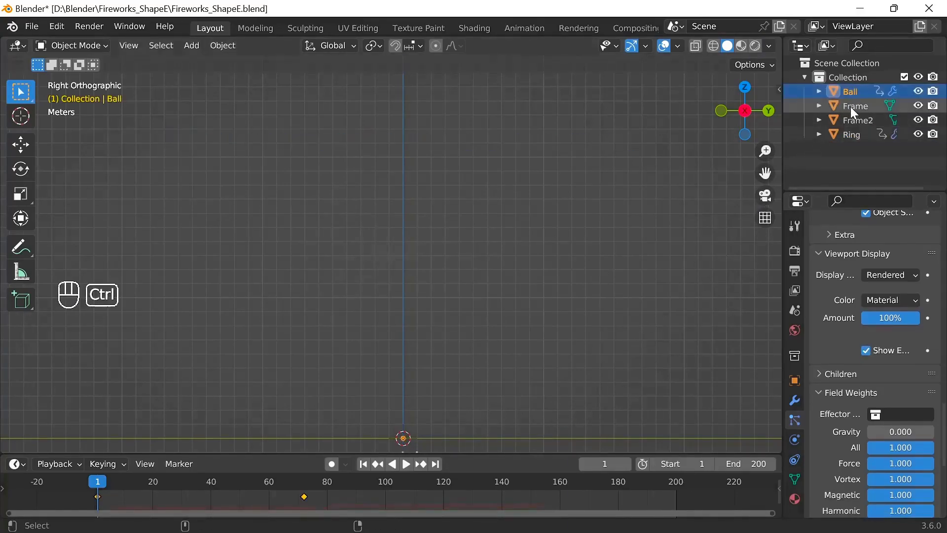
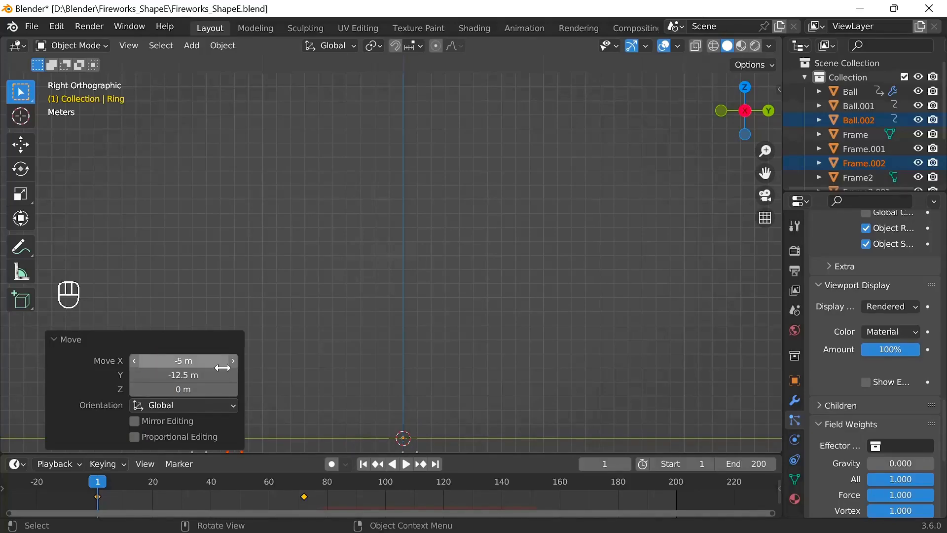
{"action": "key", "text": "ctrl+v"}
{"action": "key", "text": "g"}
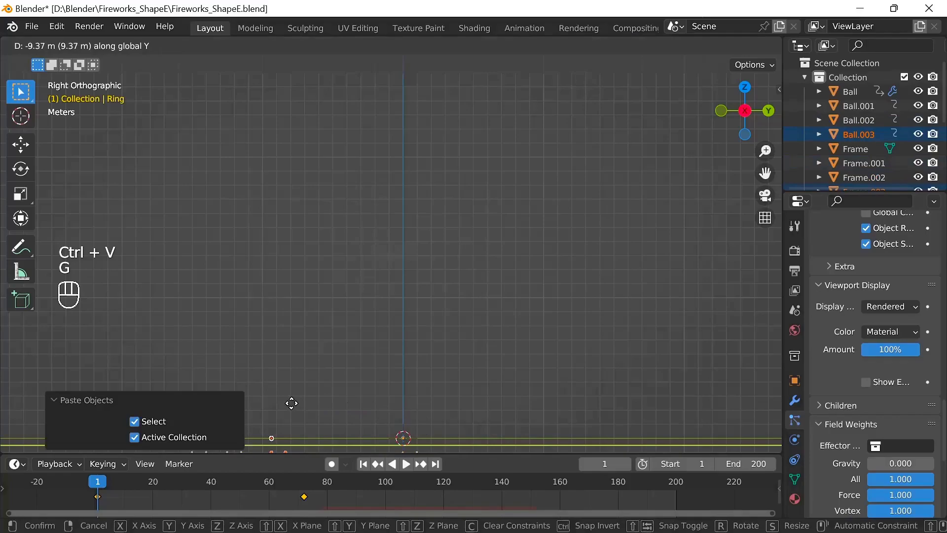
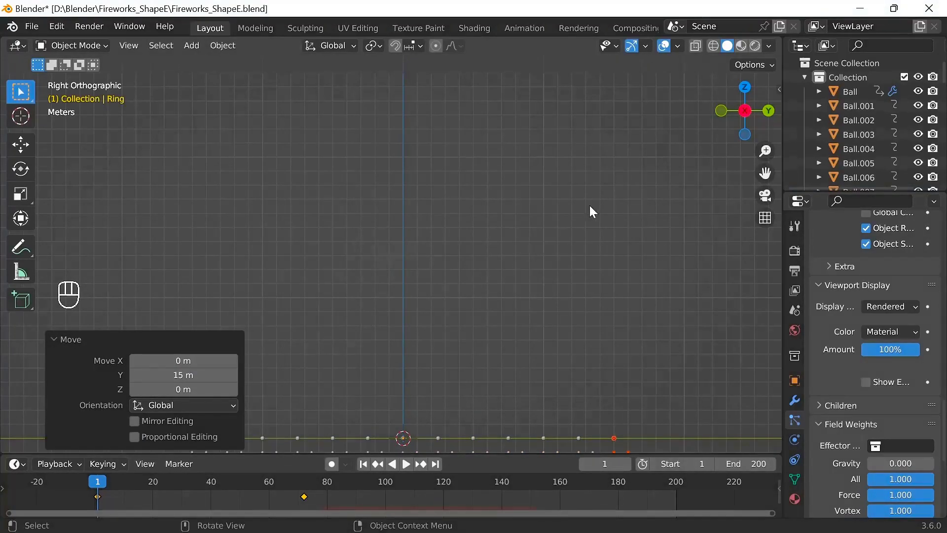
Inspect the launcher row from Top view, return to Right view and deselect everything.
{"action": "left_click", "coordinate": [746, 91]}
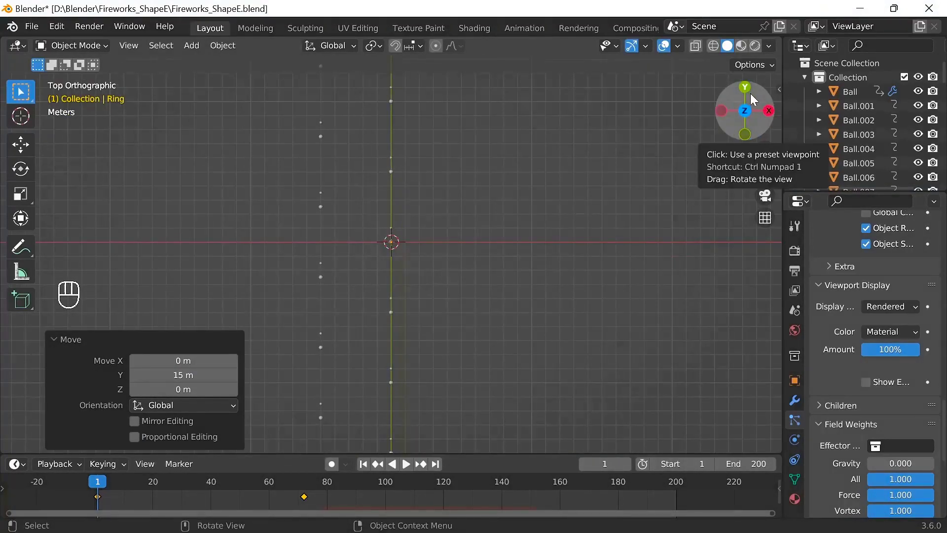
{"action": "left_click", "coordinate": [774, 111]}
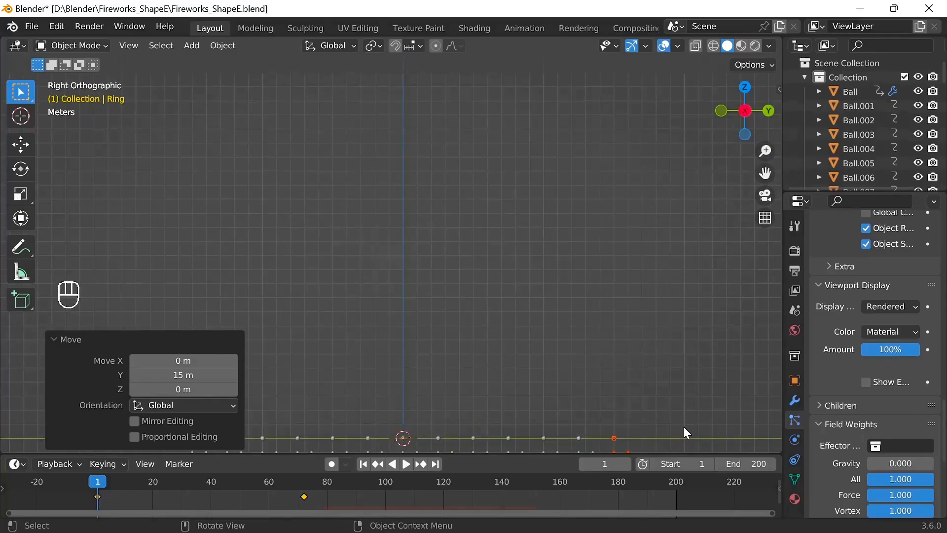
{"action": "left_click", "coordinate": [686, 441]}
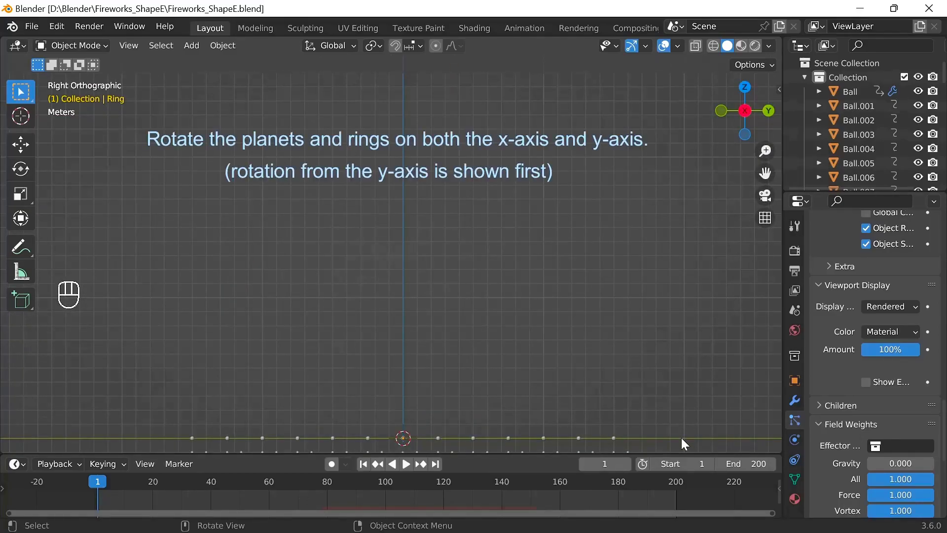
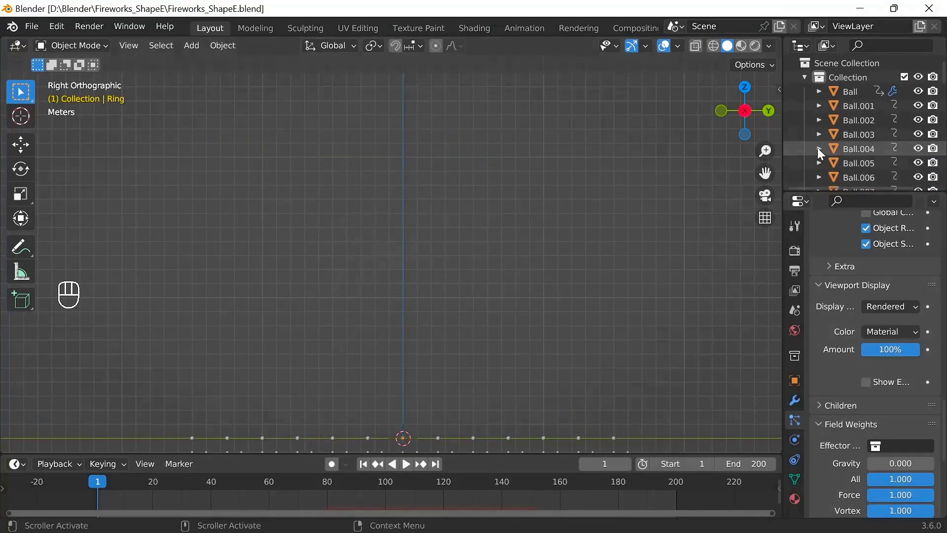
Shift Ball.001's rise keyframes ten frames later and bring up its Soar particle settings.
{"action": "left_click", "coordinate": [851, 108]}
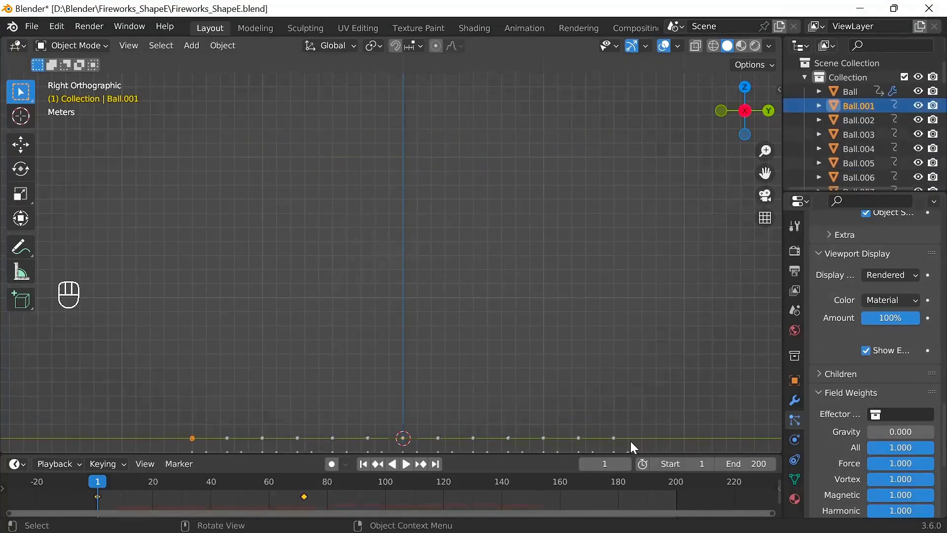
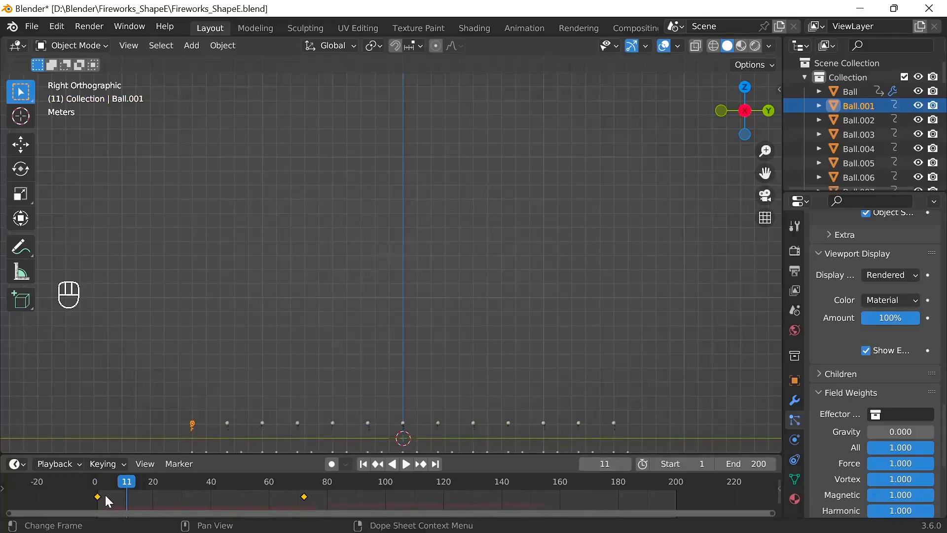
{"action": "key", "text": "g"}
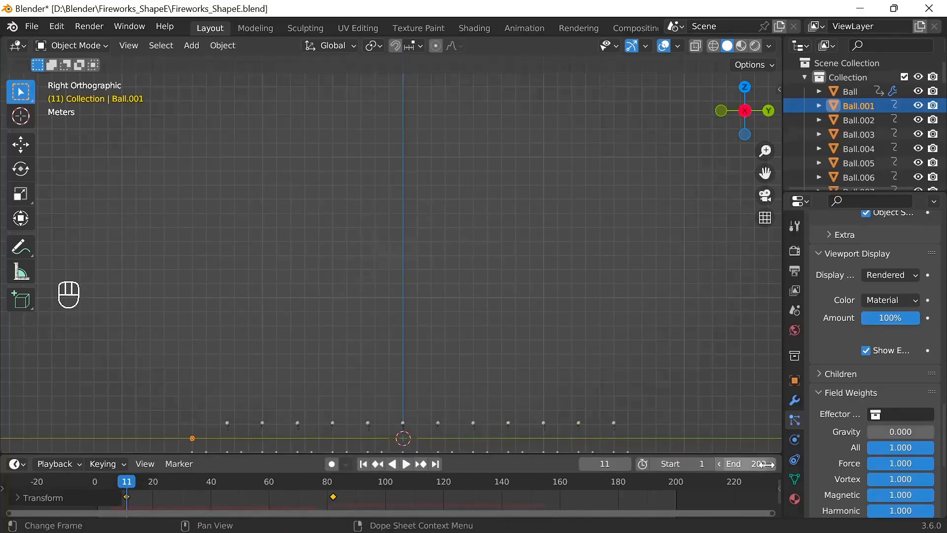
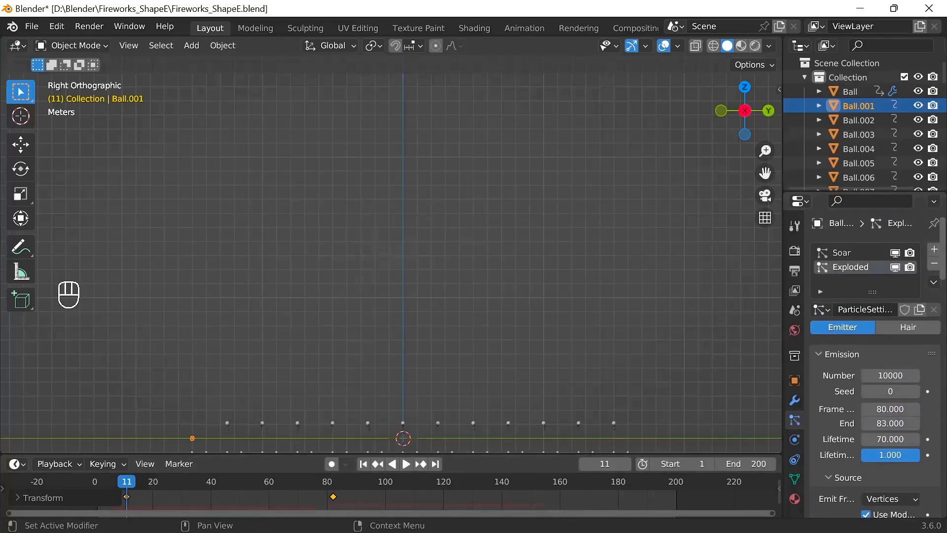
{"action": "left_click", "coordinate": [833, 261]}
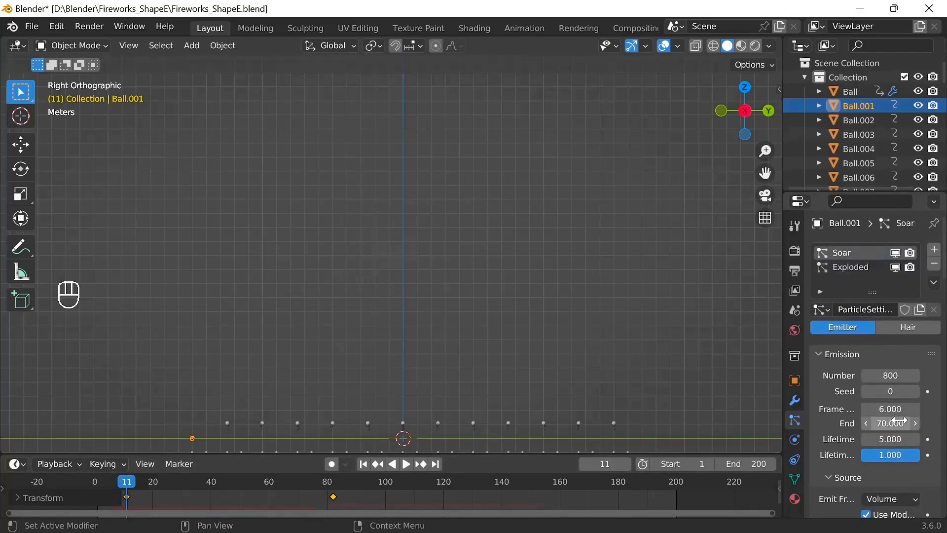
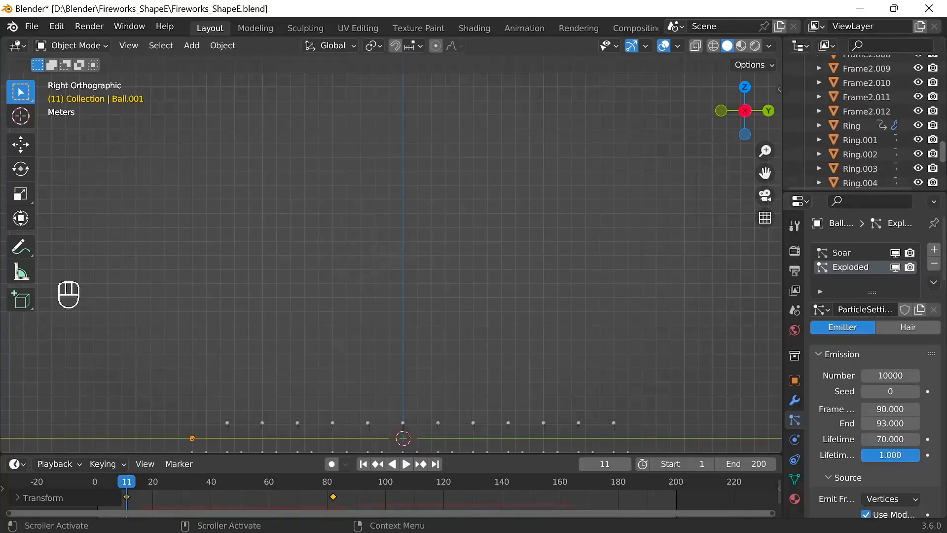
Shift Ring.001's keyframes ten frames later with its Exploded2 burst at frames 88–89.
{"action": "left_click", "coordinate": [863, 144]}
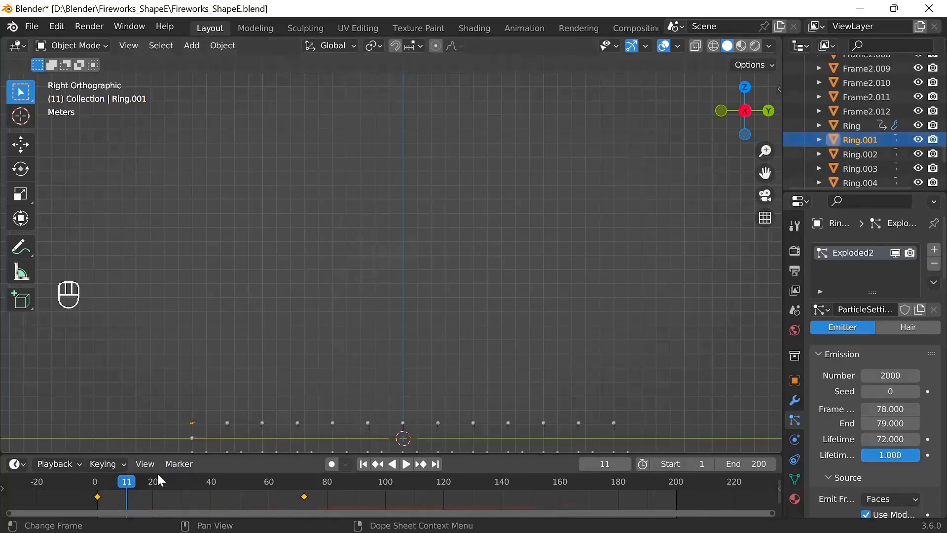
{"action": "key", "text": "g"}
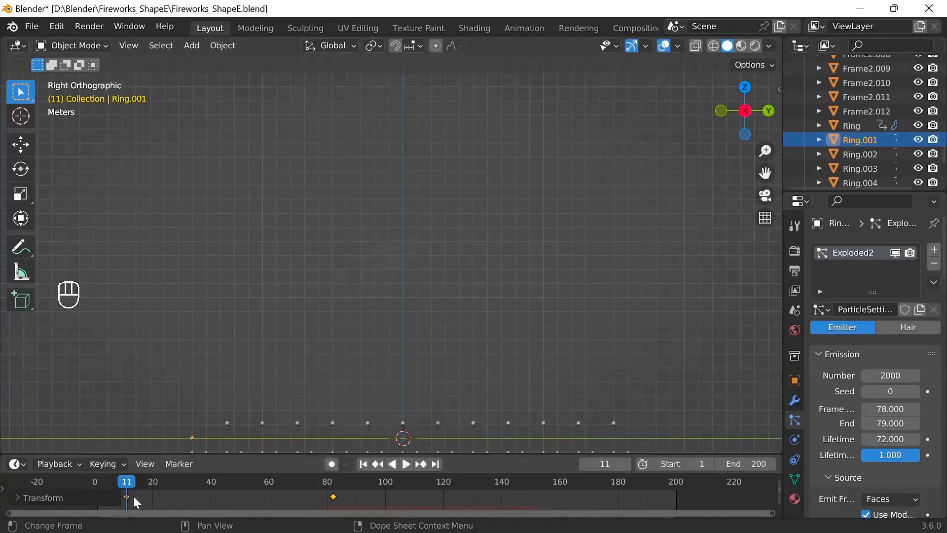
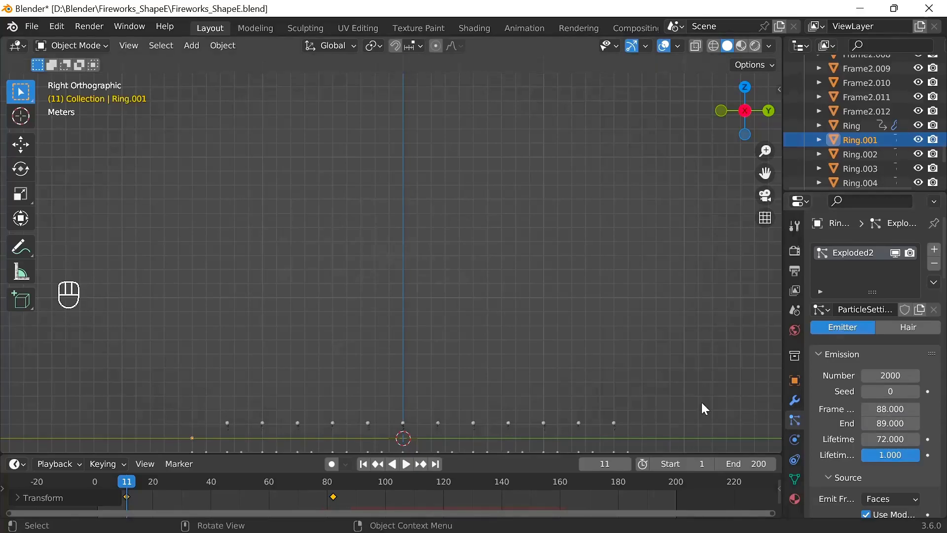
{"action": "left_click", "coordinate": [605, 406]}
{"action": "left_click_drag", "start_coordinate": [621, 424], "coordinate": [634, 439]}
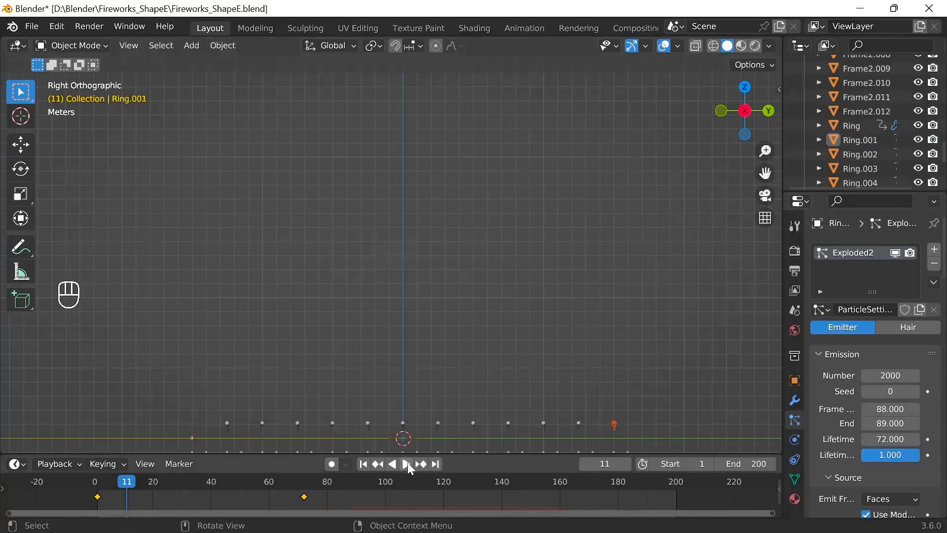
{"action": "left_click", "coordinate": [362, 466]}
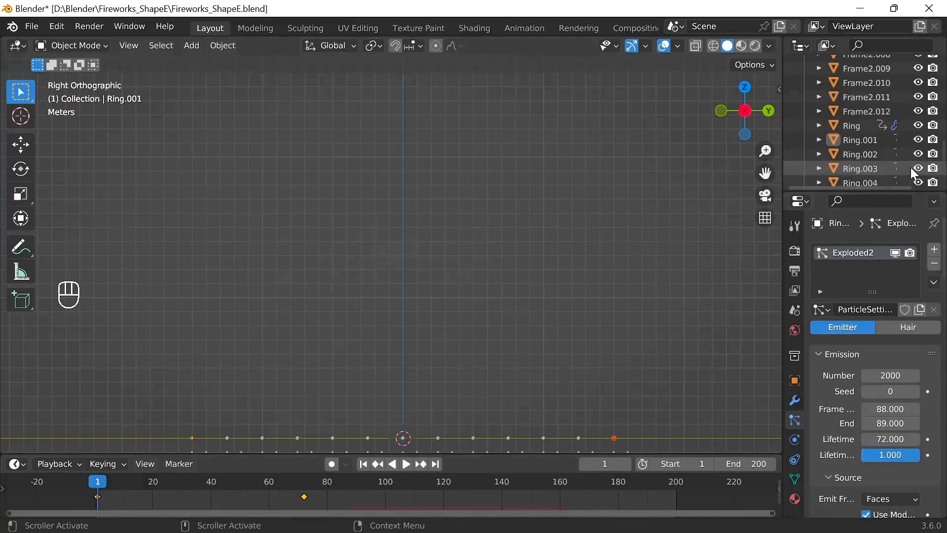
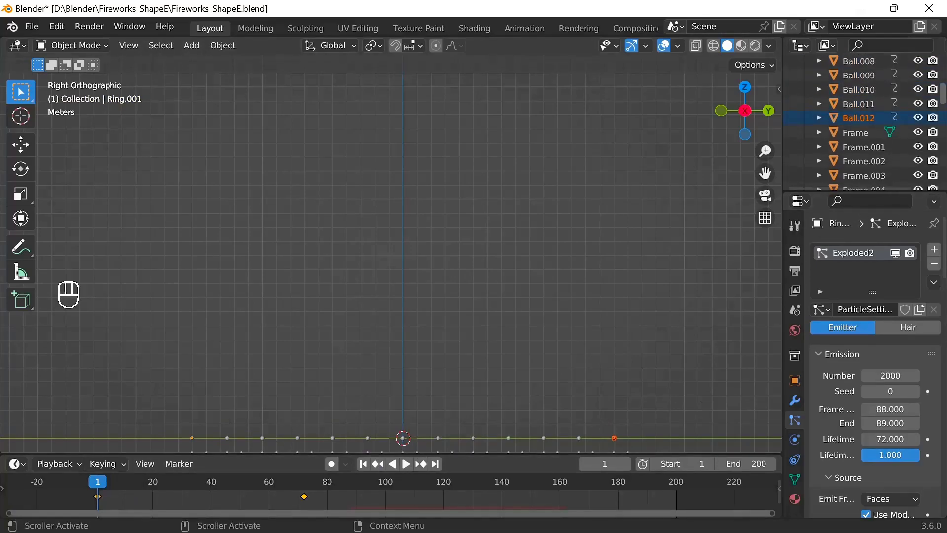
Delay Ball.012 and Ring.012, setting Ring.012's Exploded2 burst to frames 98–99.
{"action": "left_click", "coordinate": [855, 120]}
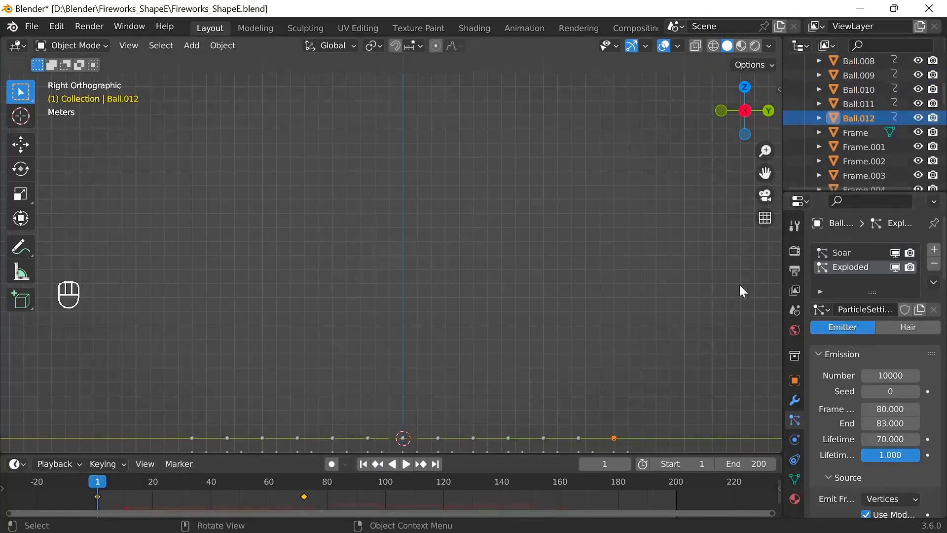
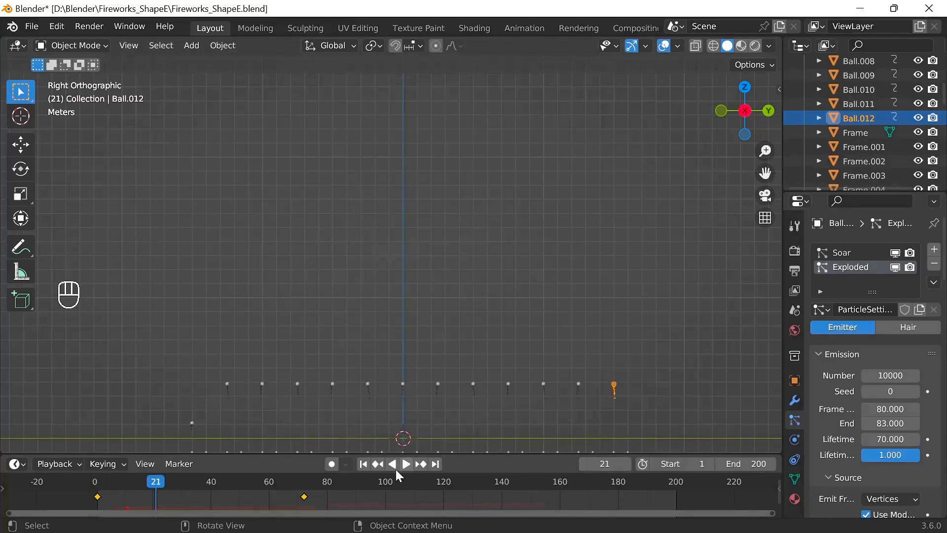
{"action": "key", "text": "g"}
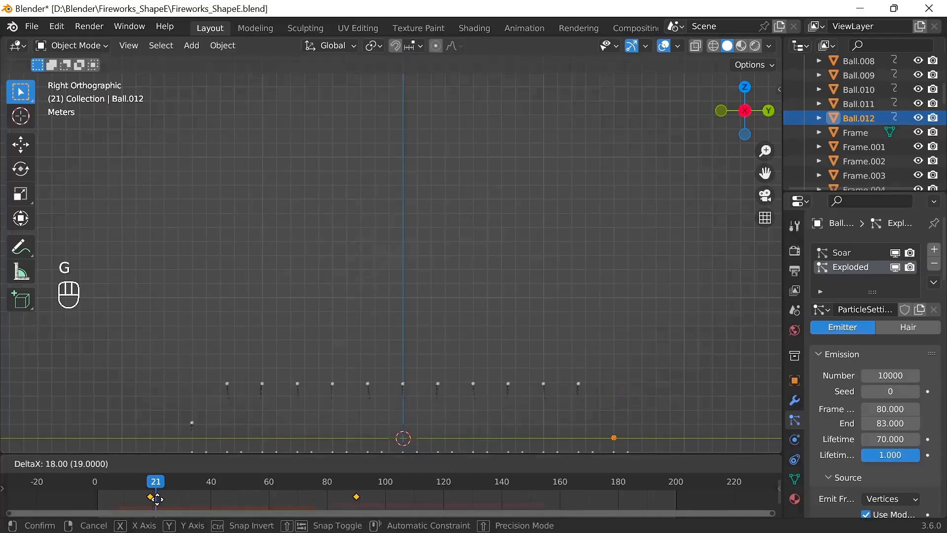
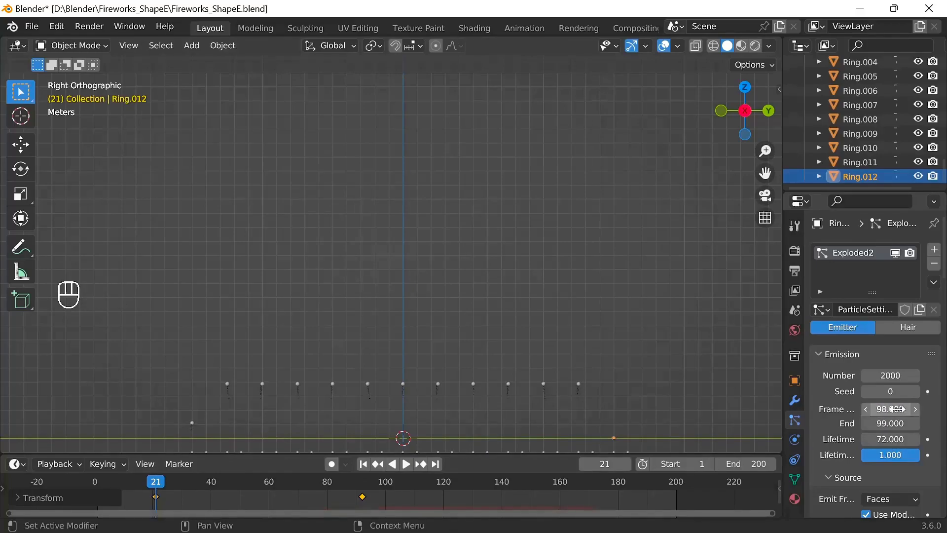
{"action": "left_click", "coordinate": [290, 369]}
{"action": "left_click", "coordinate": [310, 405]}
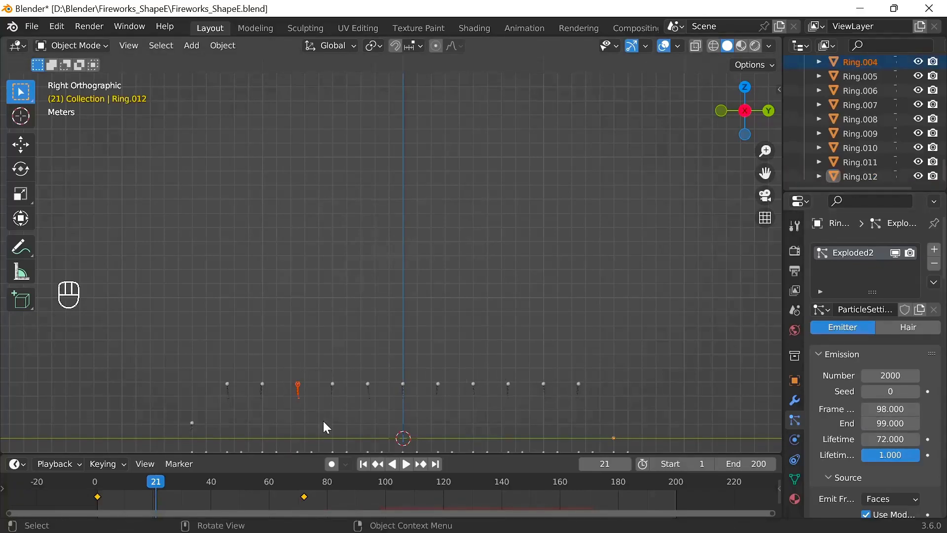
{"action": "left_click", "coordinate": [369, 468]}
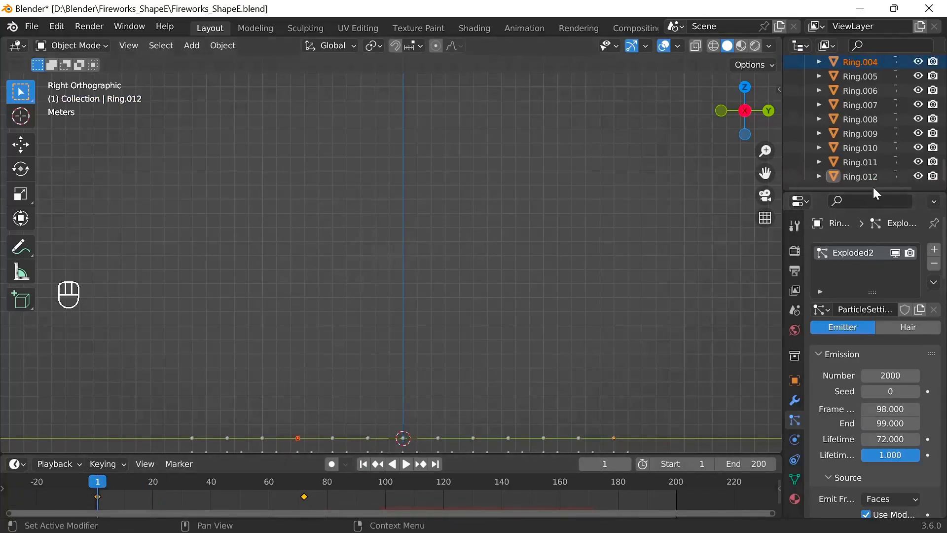
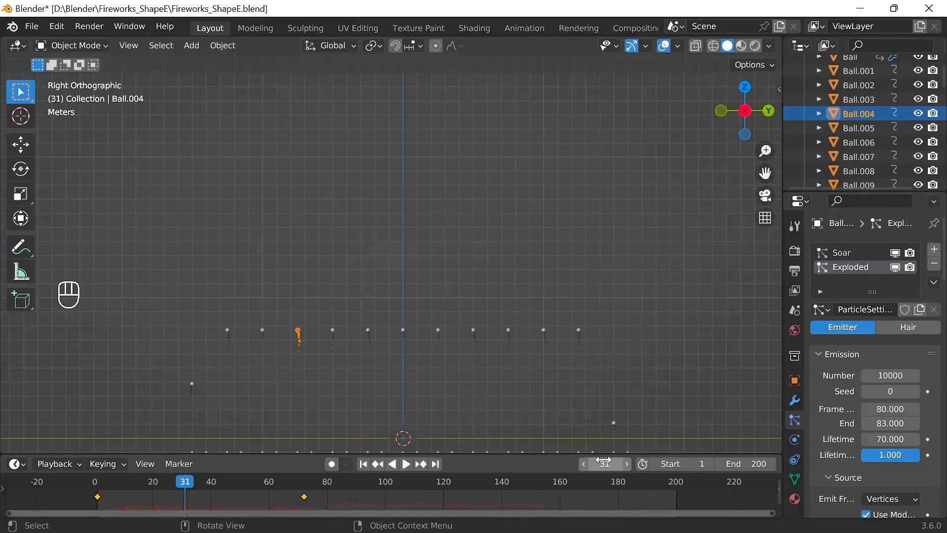
Delay Ball.004 and Ring.004 by 30 frames so they burst at 110–113 and 108–109.
{"action": "key", "text": "g"}
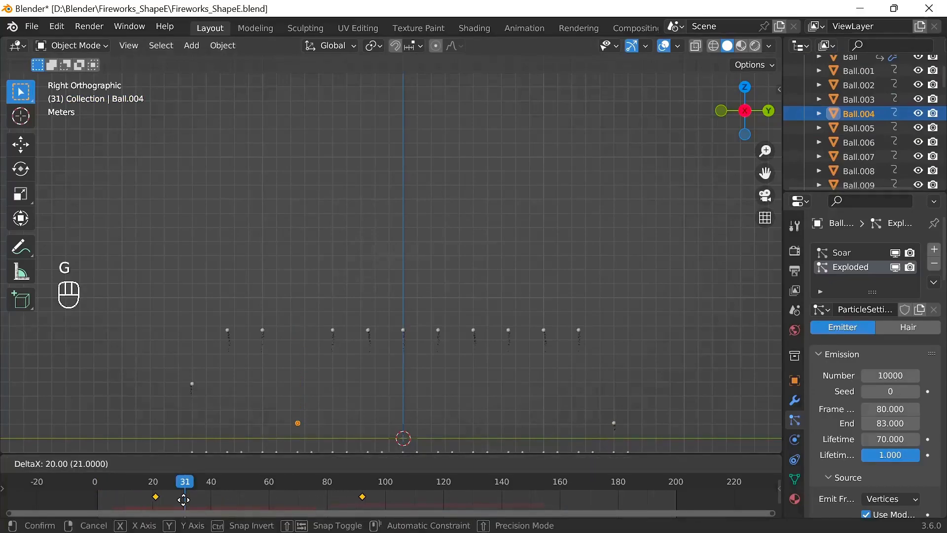
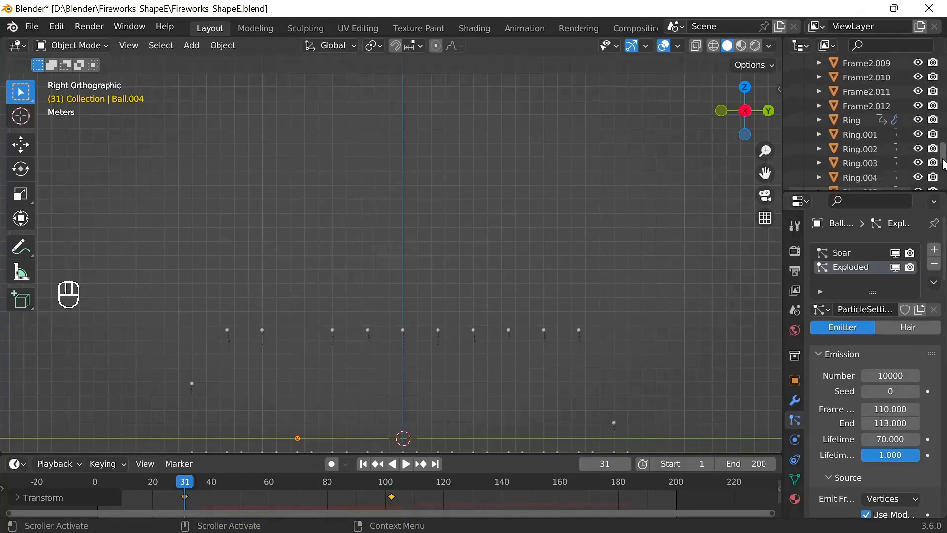
{"action": "left_click", "coordinate": [863, 182]}
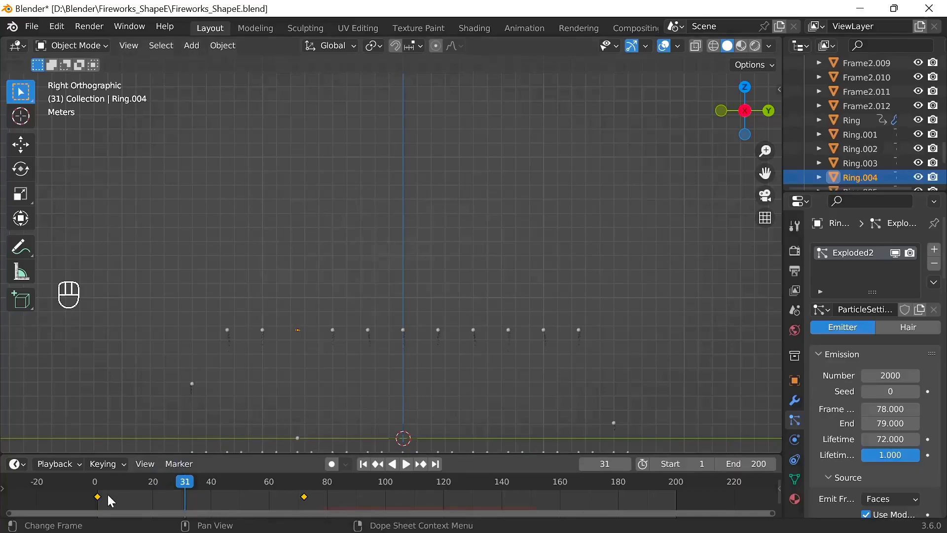
{"action": "key", "text": "g"}
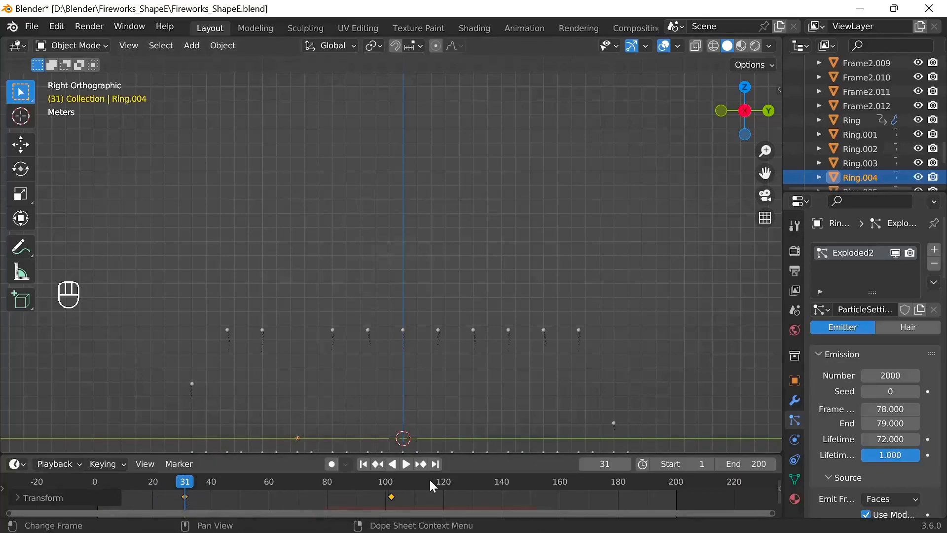
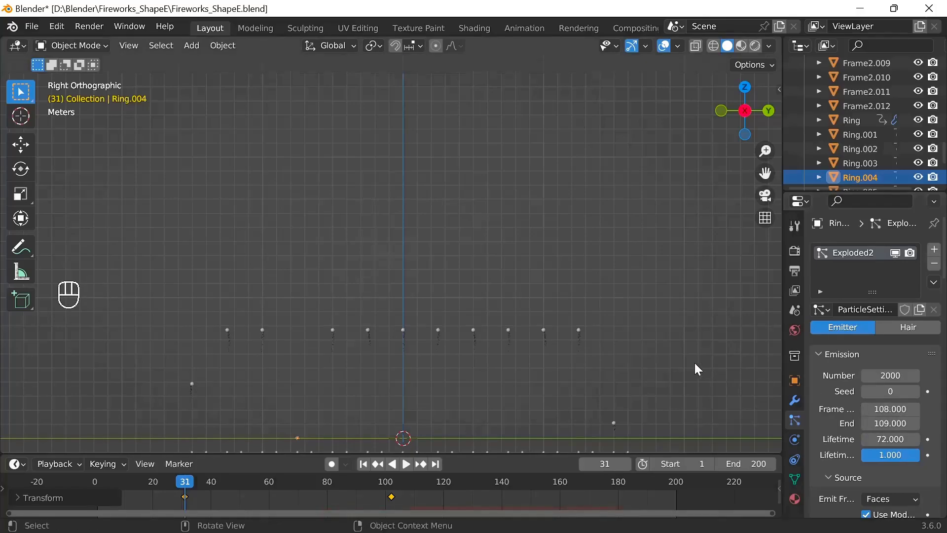
{"action": "left_click_drag", "start_coordinate": [500, 307], "coordinate": [528, 382]}
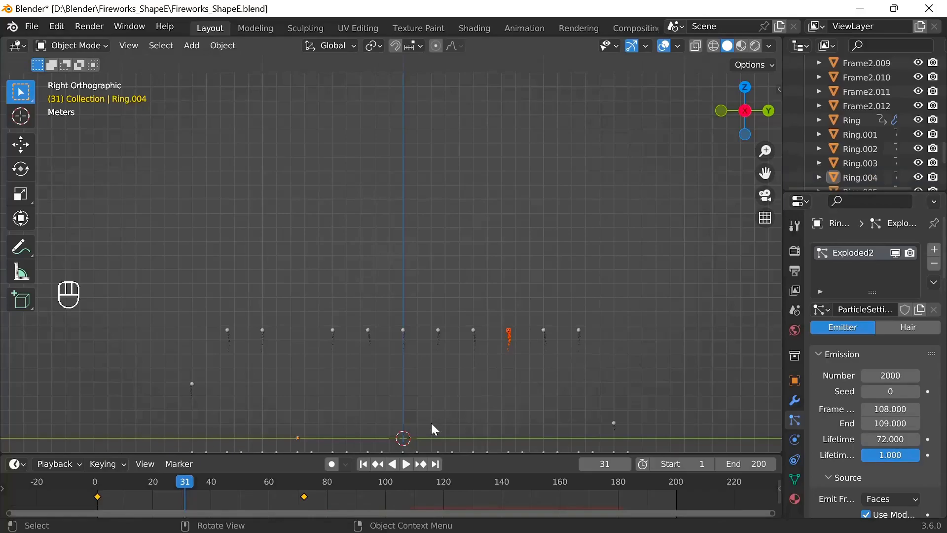
{"action": "left_click", "coordinate": [368, 467]}
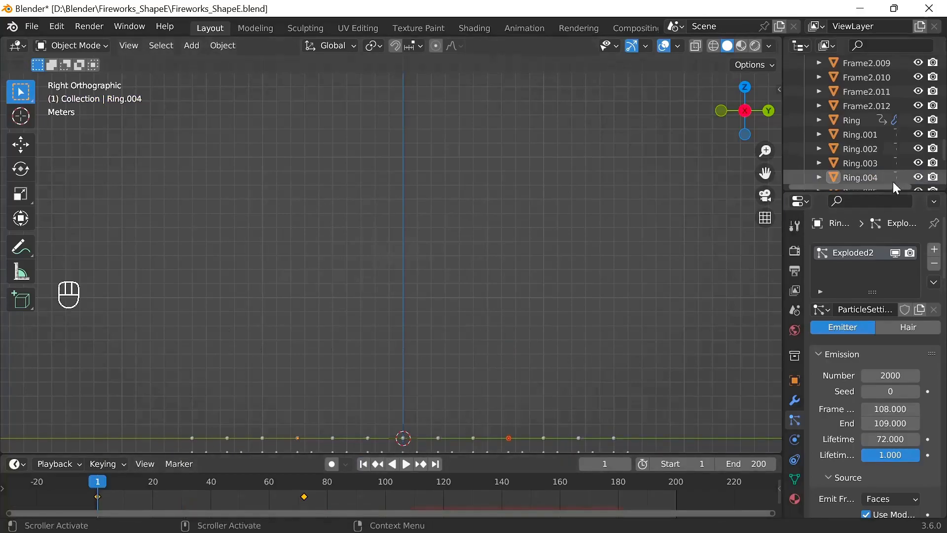
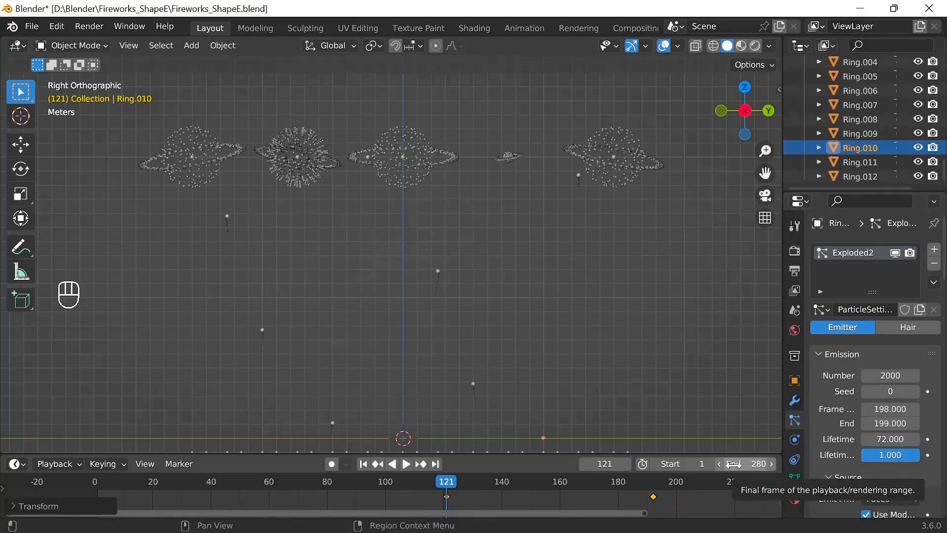
Rewind, fit the 280-frame range in the timeline and select Ball.001.
{"action": "left_click", "coordinate": [368, 469]}
{"action": "left_click_drag", "start_coordinate": [404, 520], "coordinate": [469, 516]}
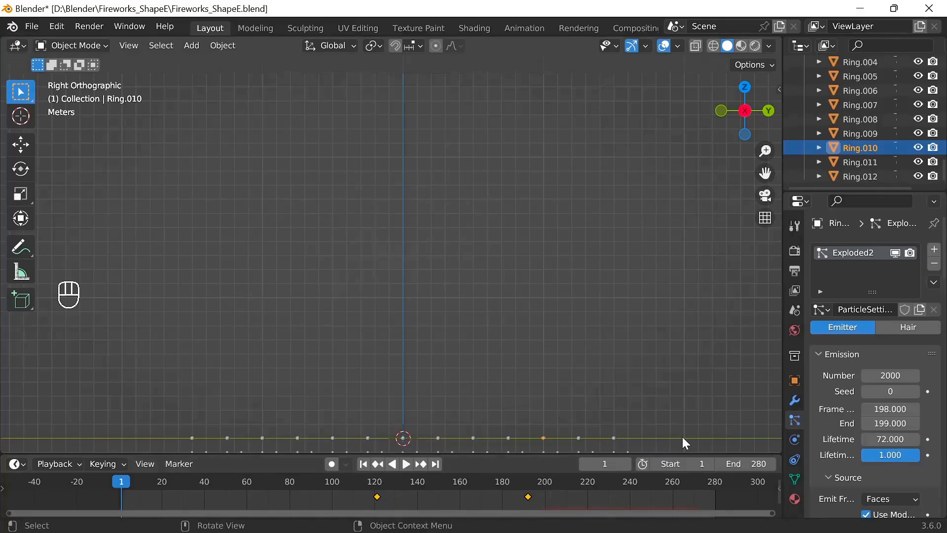
{"action": "left_click", "coordinate": [688, 443]}
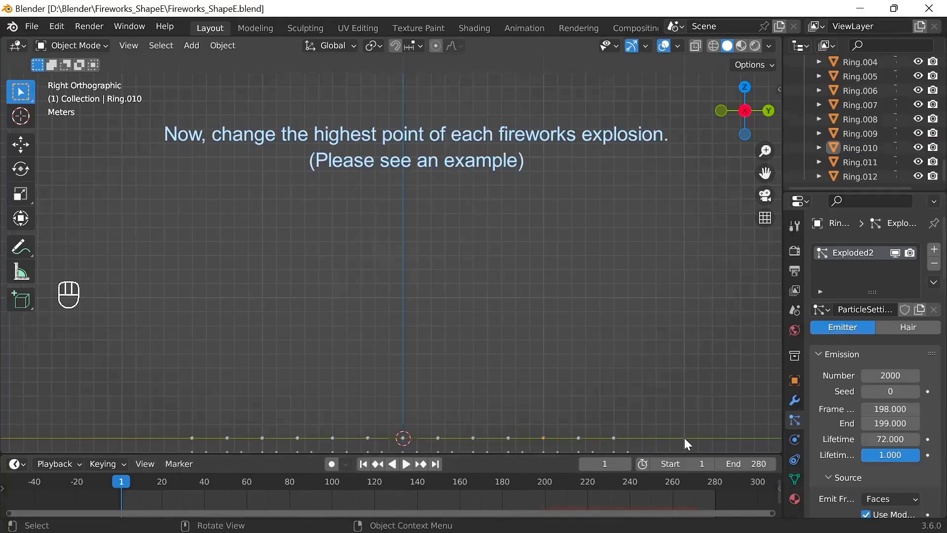
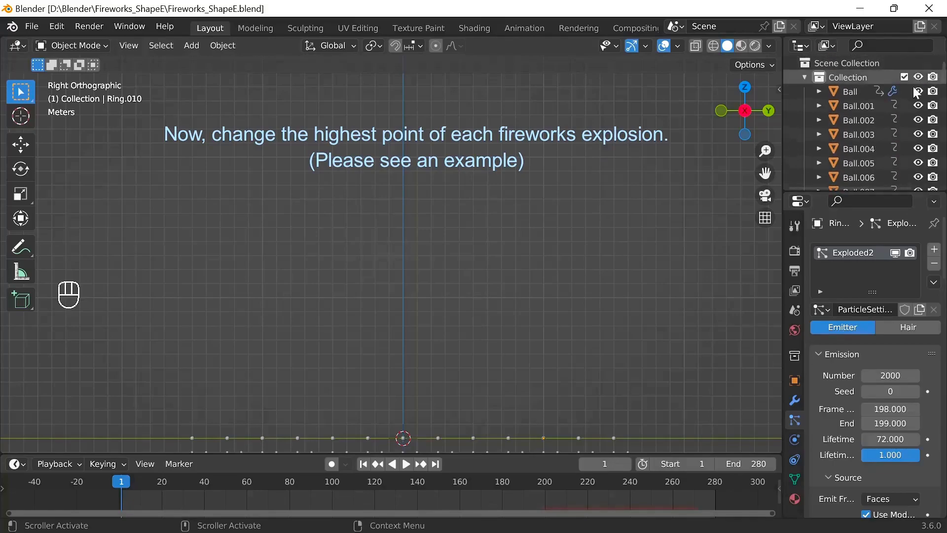
{"action": "left_click", "coordinate": [866, 107]}
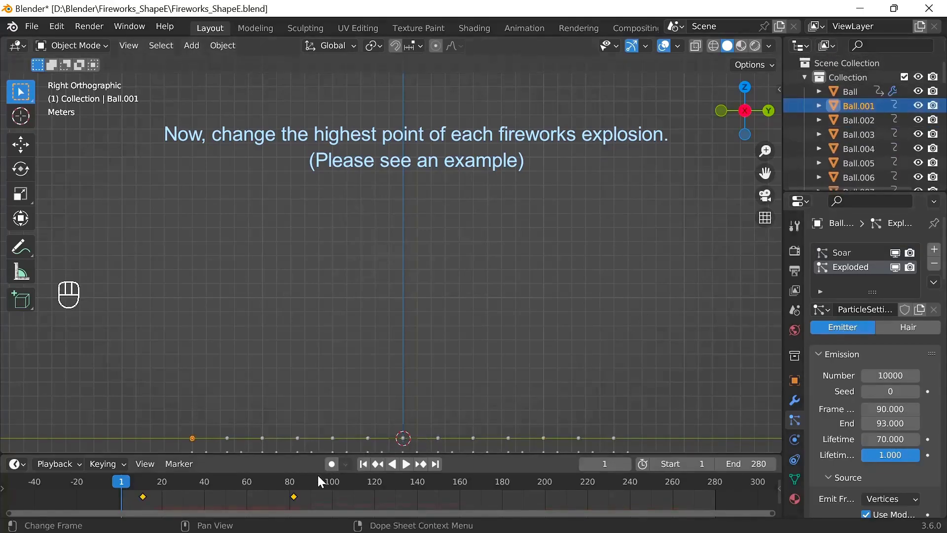
Key a 21 m burst height for Ball.001 and Ring.001 at their burst frame 82.
{"action": "left_click", "coordinate": [297, 487]}
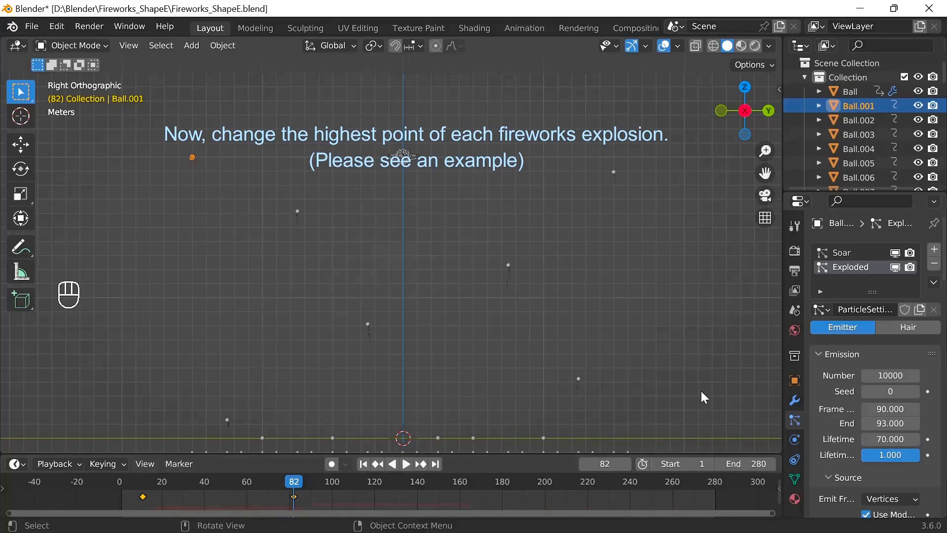
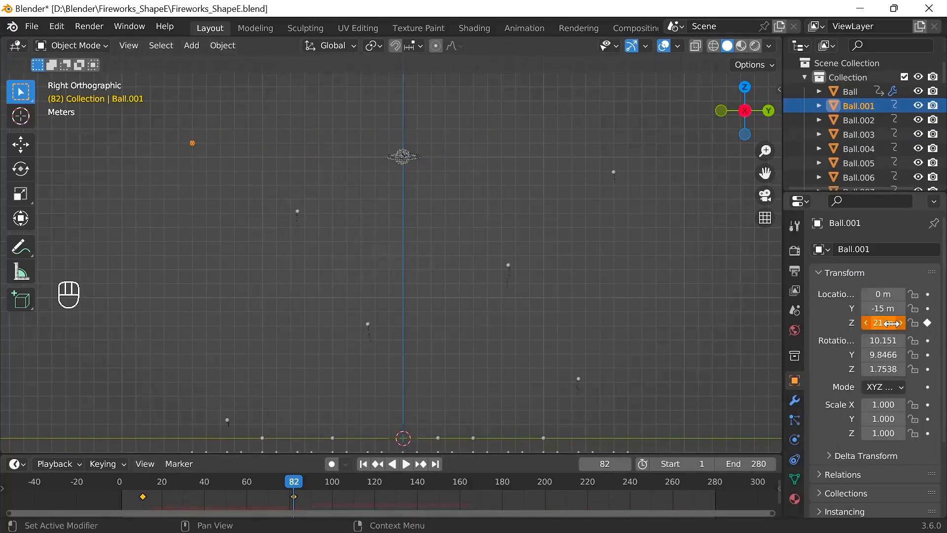
{"action": "double_click", "coordinate": [929, 326]}
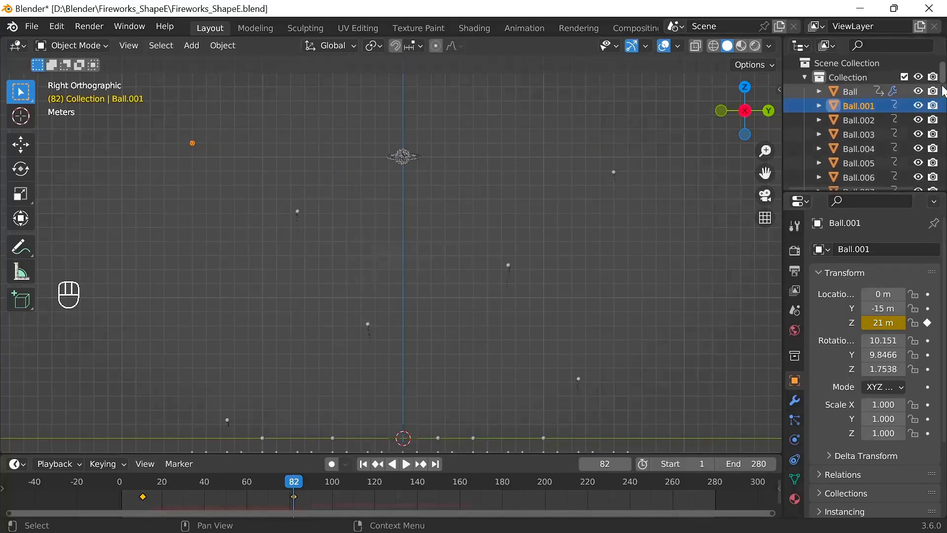
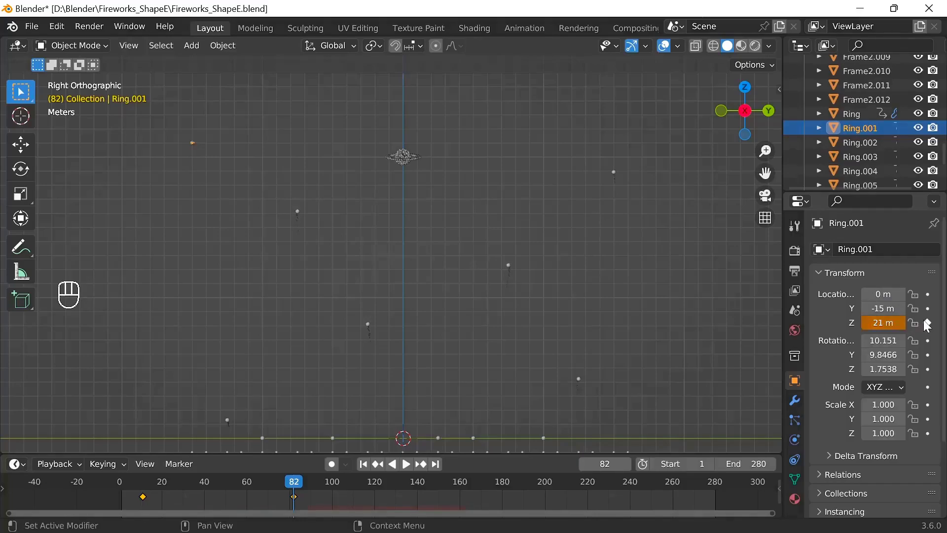
{"action": "double_click", "coordinate": [928, 325]}
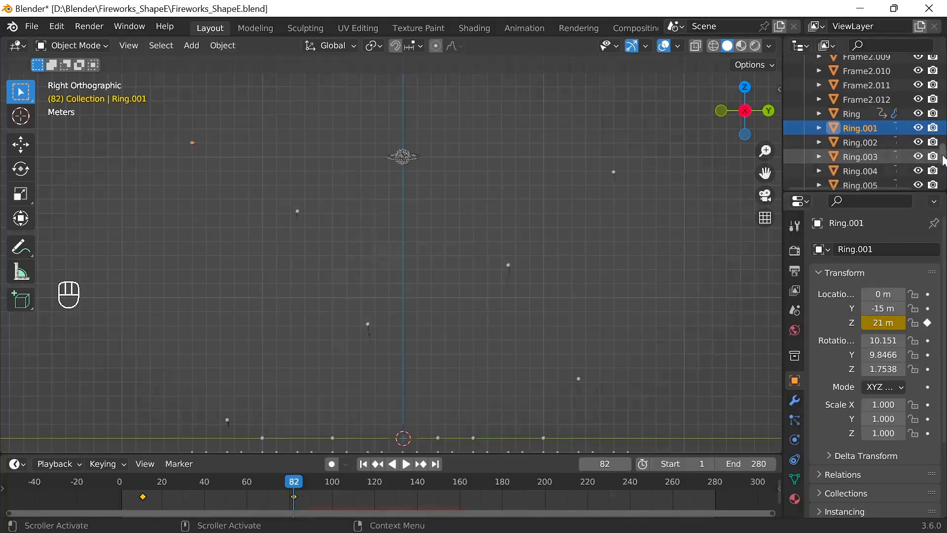
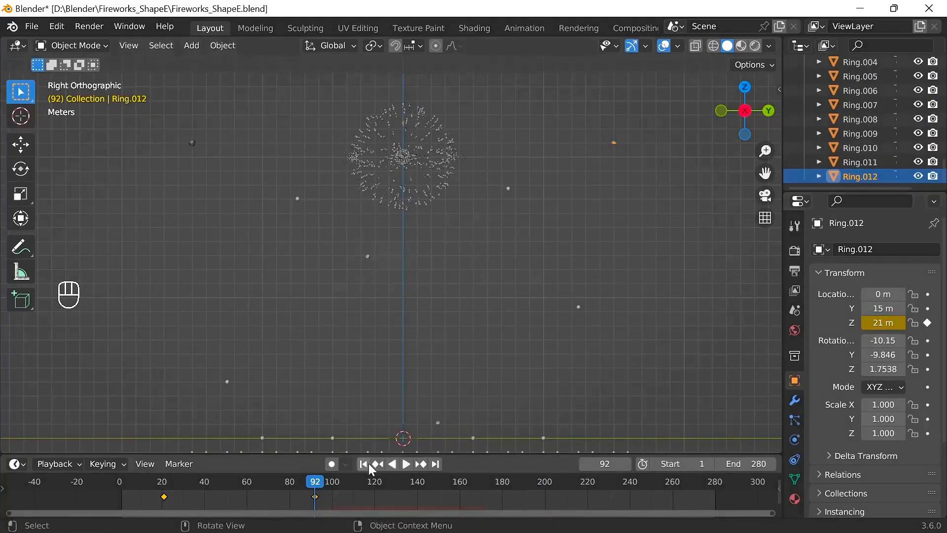
{"action": "left_click", "coordinate": [367, 468]}
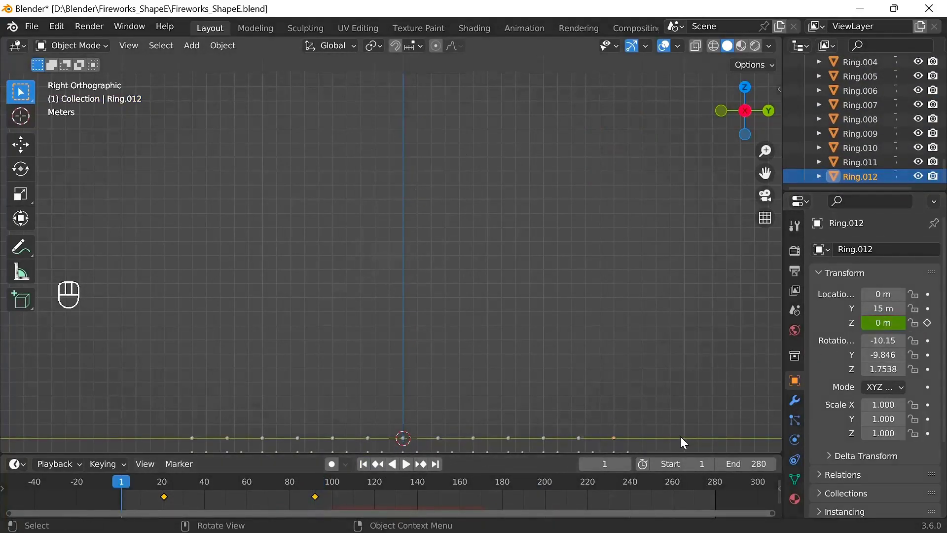
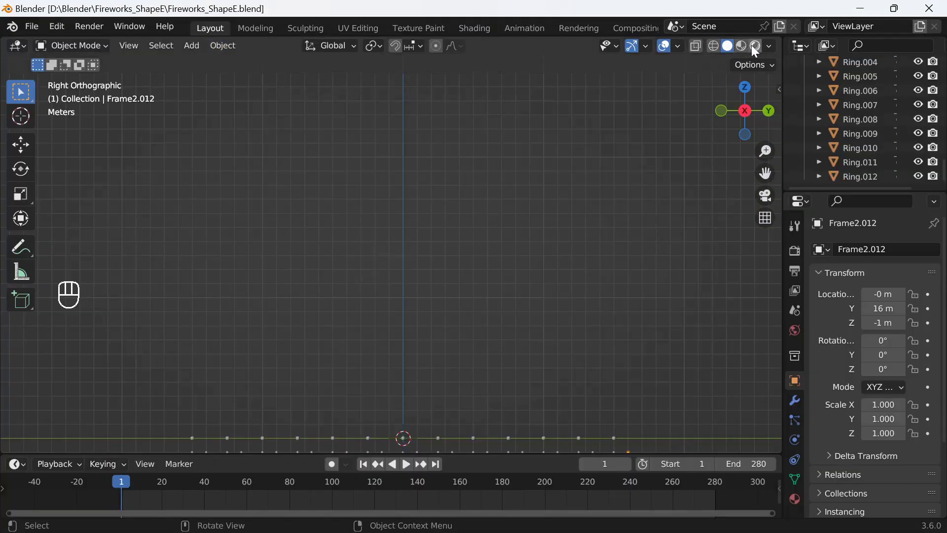
Play the fireworks in Rendered shading with overlays hidden, then rewind to frame 1.
{"action": "left_click", "coordinate": [753, 50]}
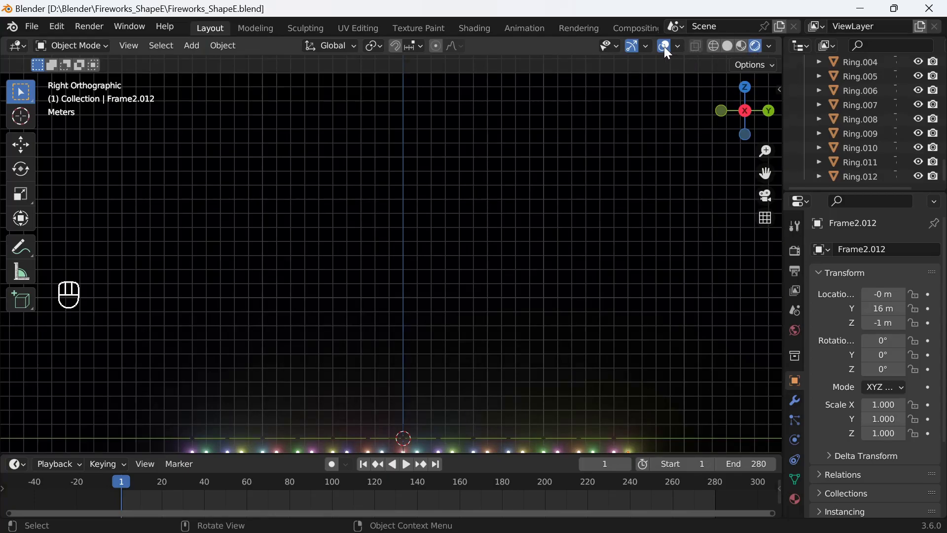
{"action": "left_click", "coordinate": [666, 50]}
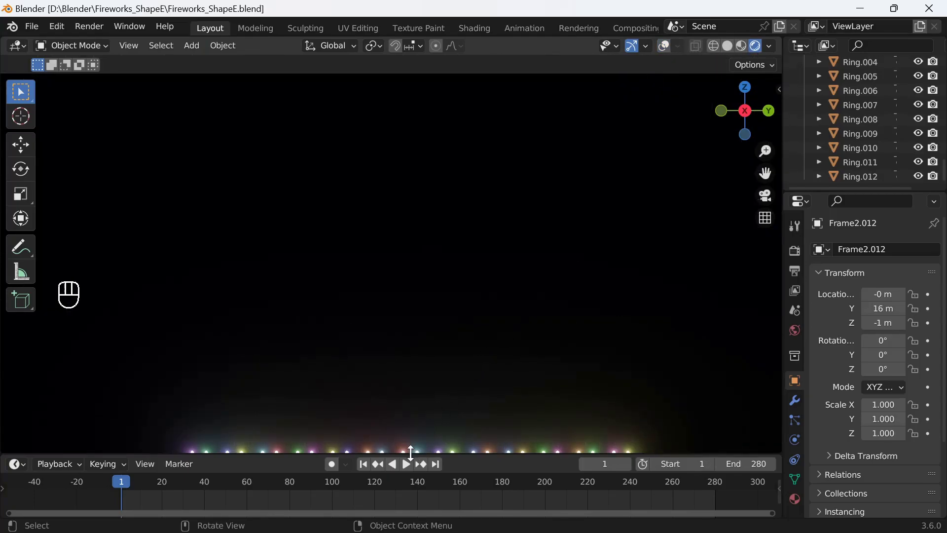
{"action": "left_click", "coordinate": [407, 470]}
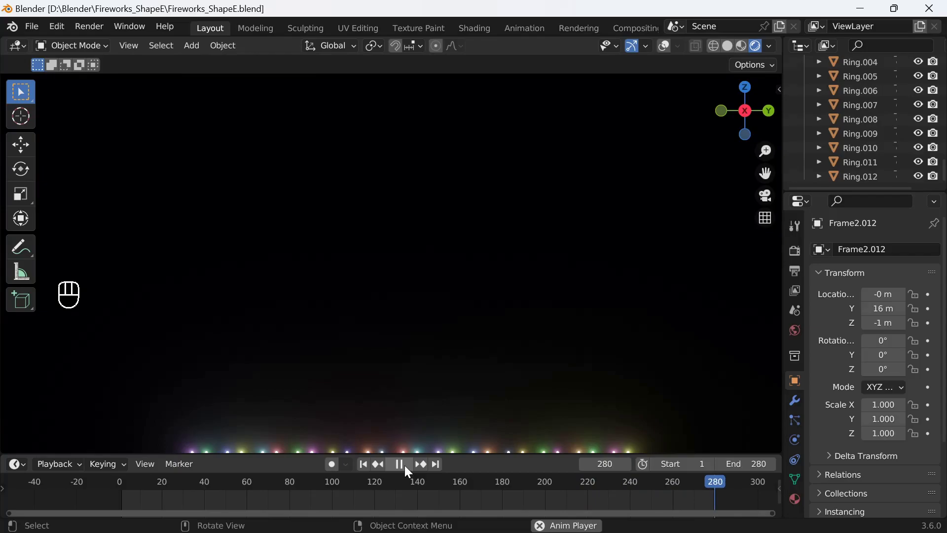
{"action": "left_click", "coordinate": [407, 470]}
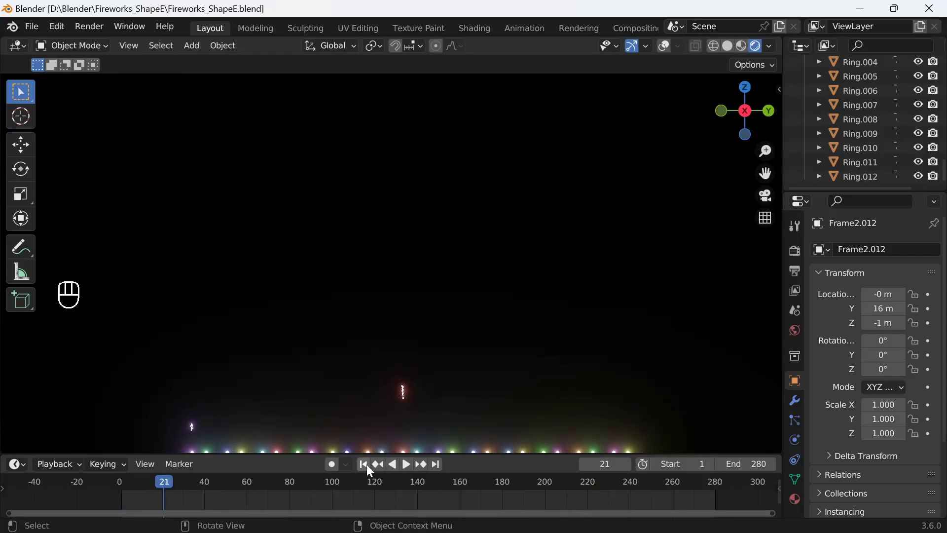
{"action": "left_click", "coordinate": [368, 468]}
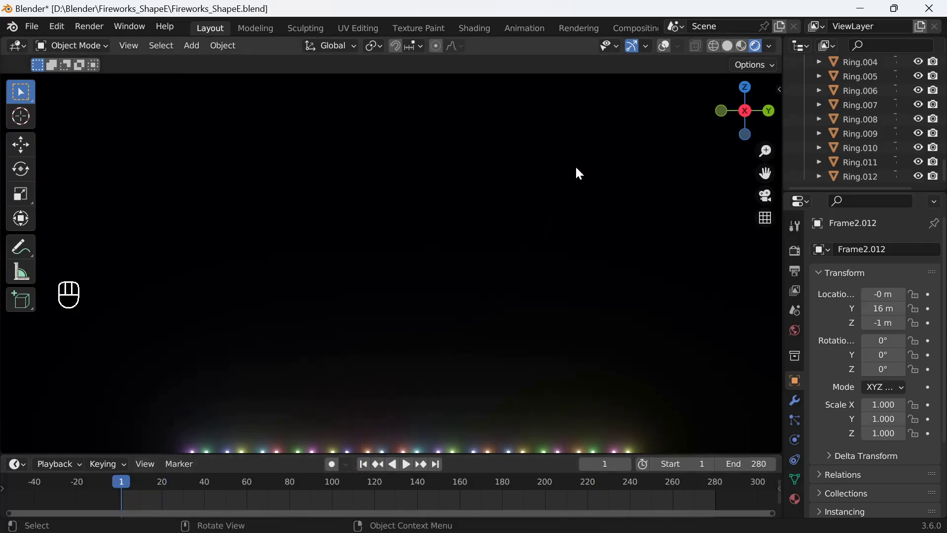
Re-enable overlays and switch the viewport back to Solid shading.
{"action": "left_click", "coordinate": [660, 51]}
{"action": "left_click", "coordinate": [728, 50]}
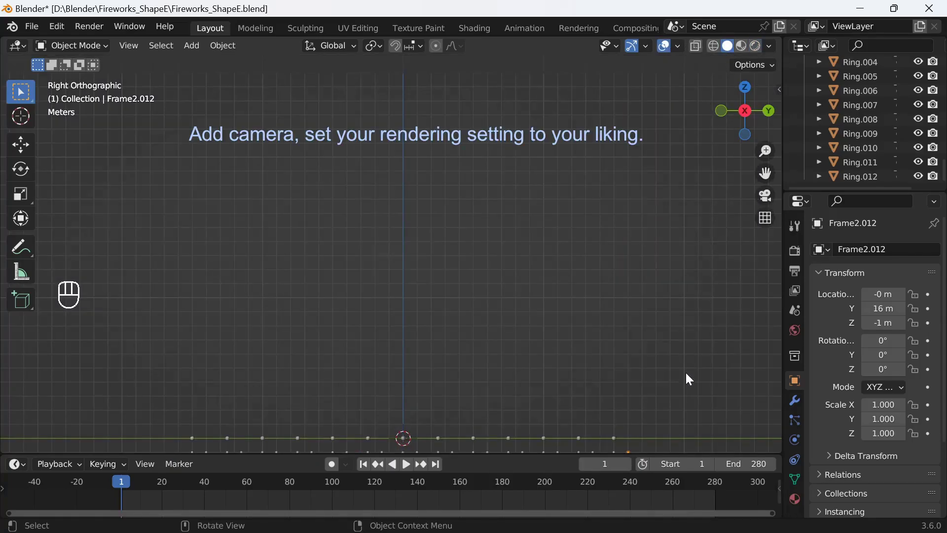